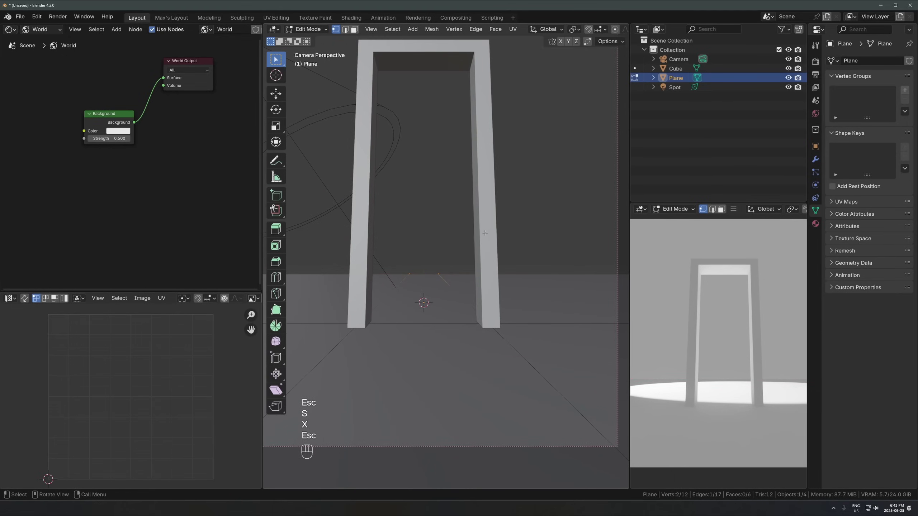
# Step: Scale the doorway edge along X into a filling face and separate it as Plane.001
pyautogui.press('x')
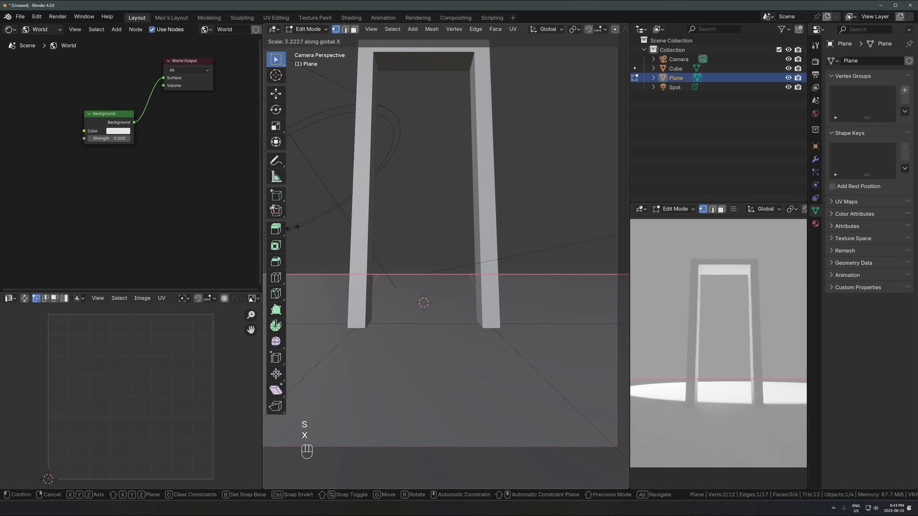
pyautogui.press('alt+z')
pyautogui.press('s')
pyautogui.press('x')
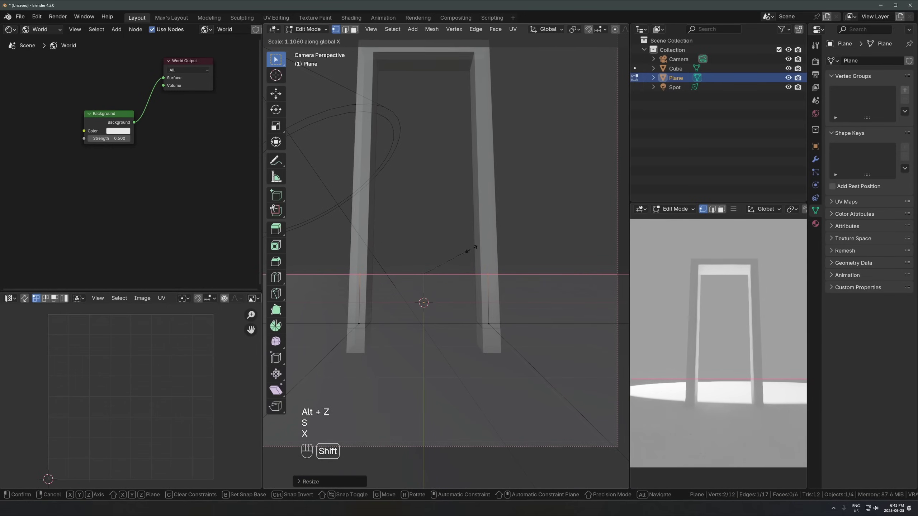
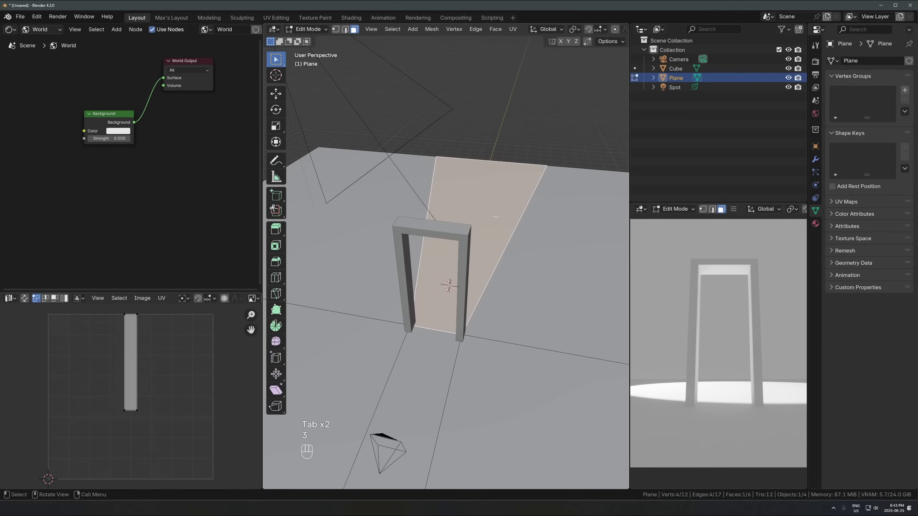
pyautogui.press('p')
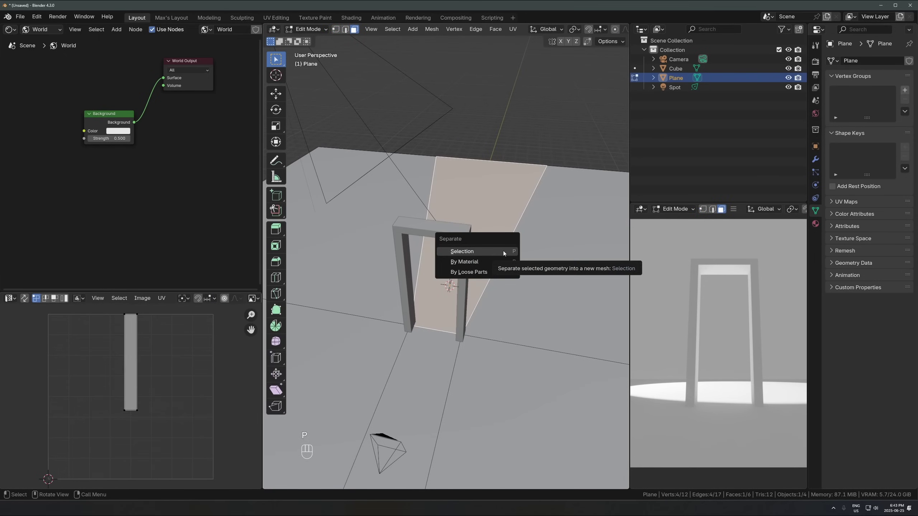
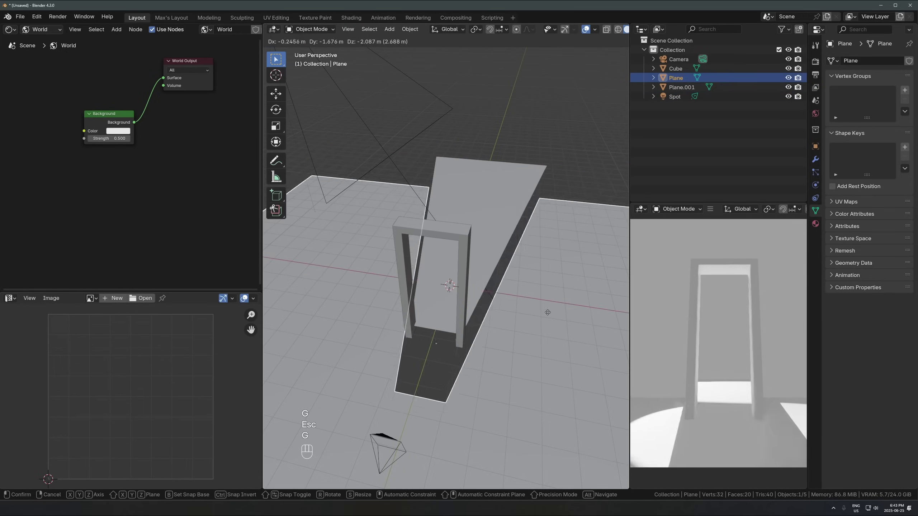
# Step: Cancel the ground plane move and orbit the view to face the doorway
pyautogui.press('Escape')
pyautogui.doubleClick(516, 237)
pyautogui.press('g')
pyautogui.press('Escape')
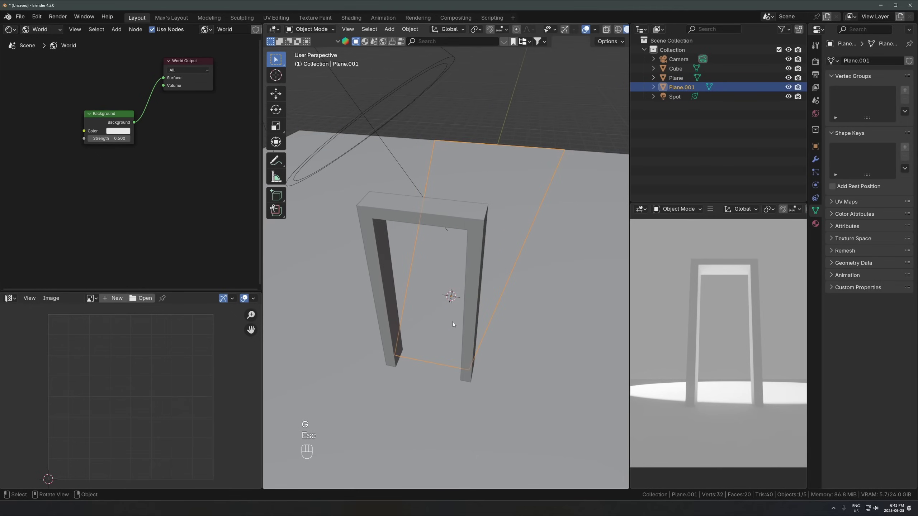
pyautogui.moveTo(452, 290); pyautogui.dragTo(464, 270)
pyautogui.click(419, 284)
# Step: Delete the stray small plane and bring up the add menu for the cube blocks
pyautogui.press('shift+a')
pyautogui.click(451, 269)
pyautogui.press('shift+a')
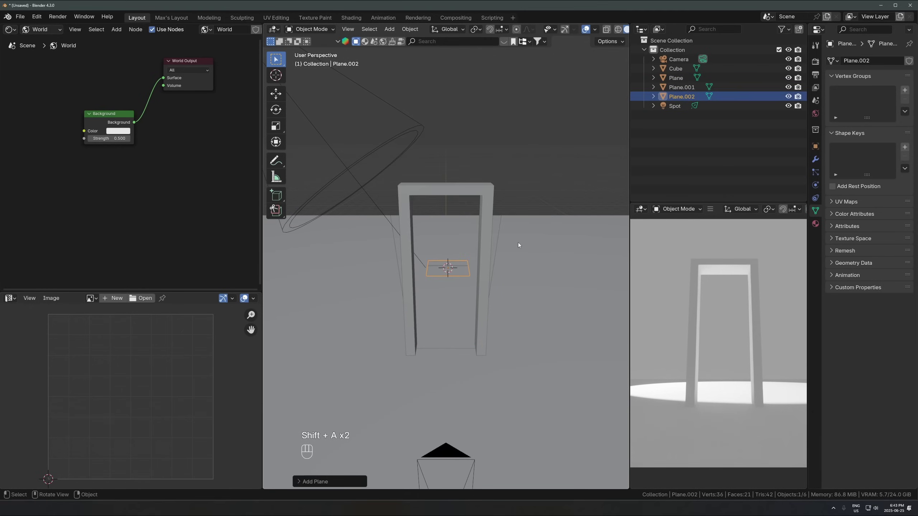
pyautogui.press('x')
pyautogui.press('shift+a')
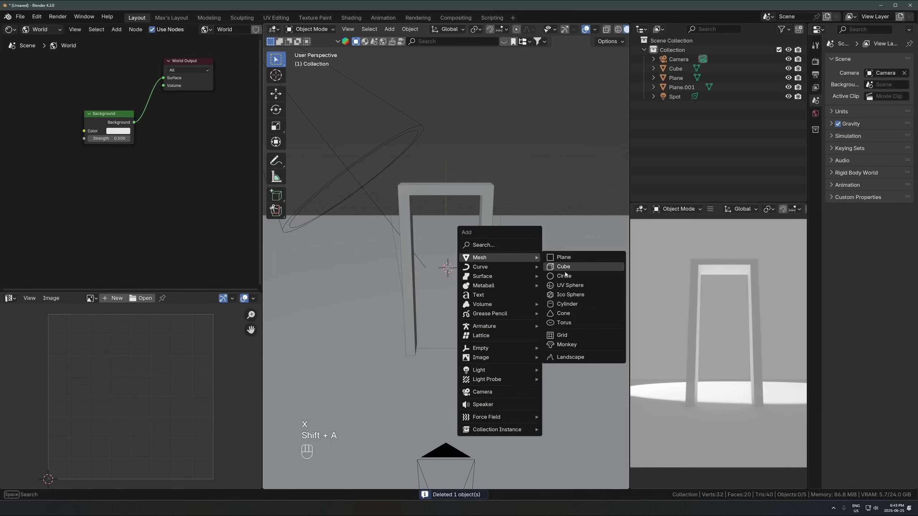
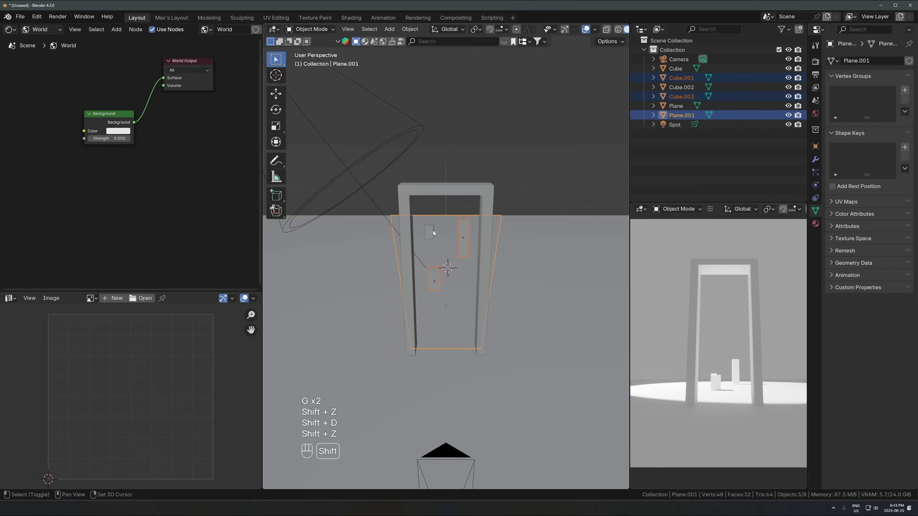
# Step: Move Cube.001–003 and Plane.001 into a new collection named Portal
pyautogui.click(435, 231)
pyautogui.click(489, 290)
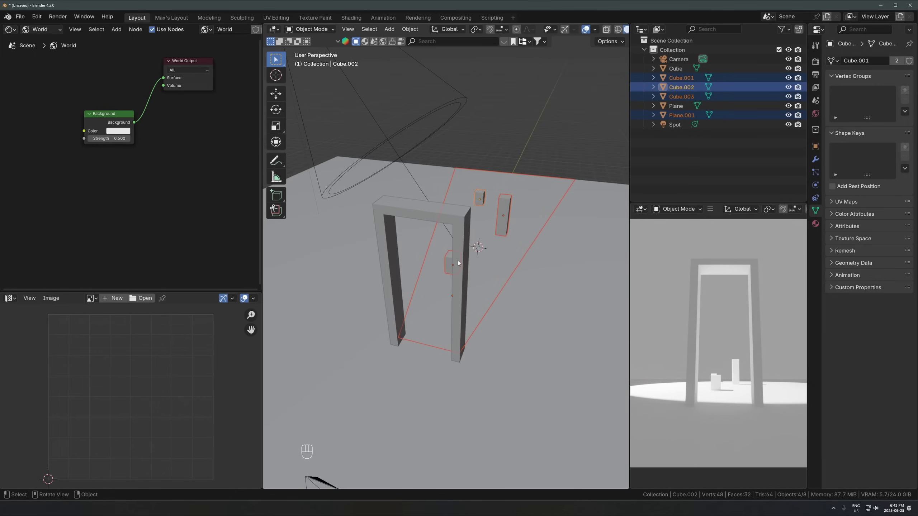
pyautogui.press('m')
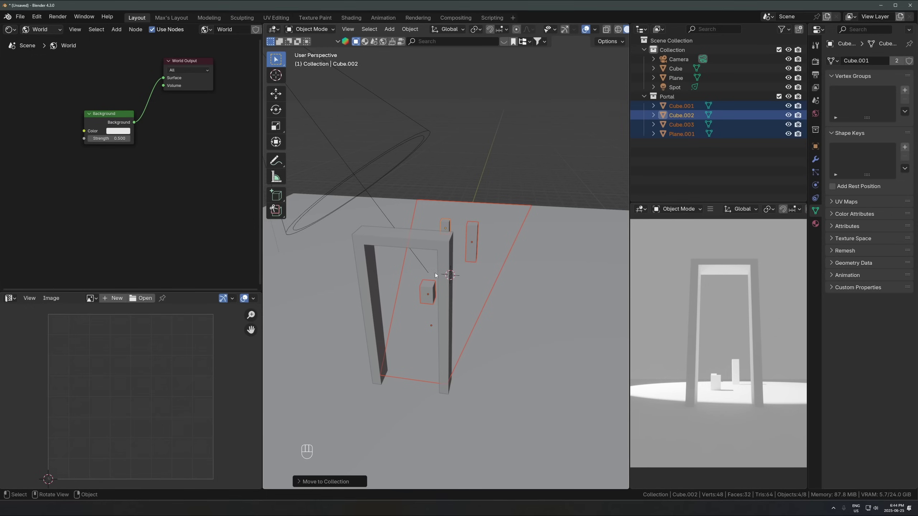
# Step: Select the Spot light and show its Object Properties with the light cone in view
pyautogui.click(353, 170)
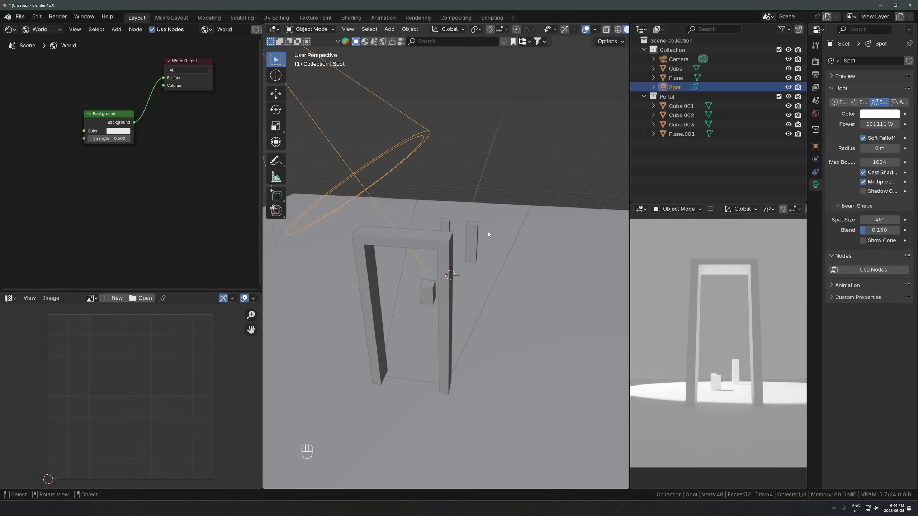
pyautogui.click(440, 229)
pyautogui.middleClick(464, 268)
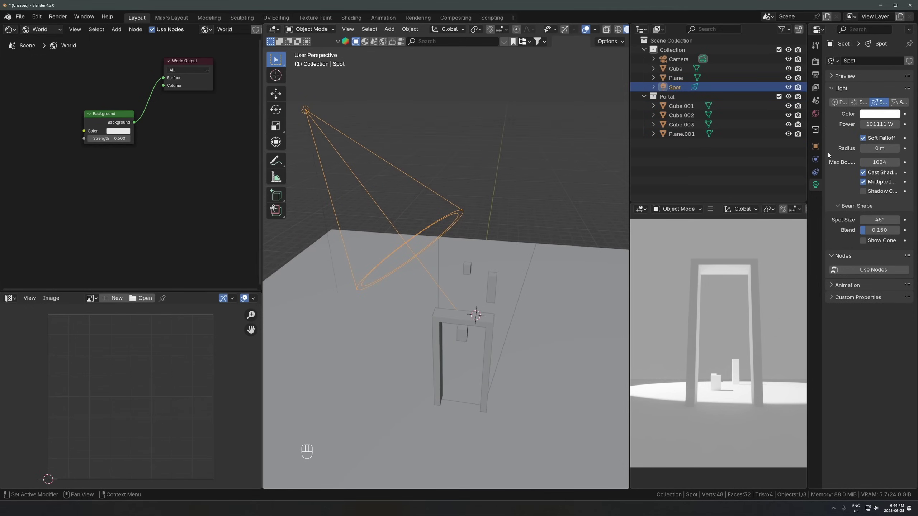
pyautogui.click(819, 147)
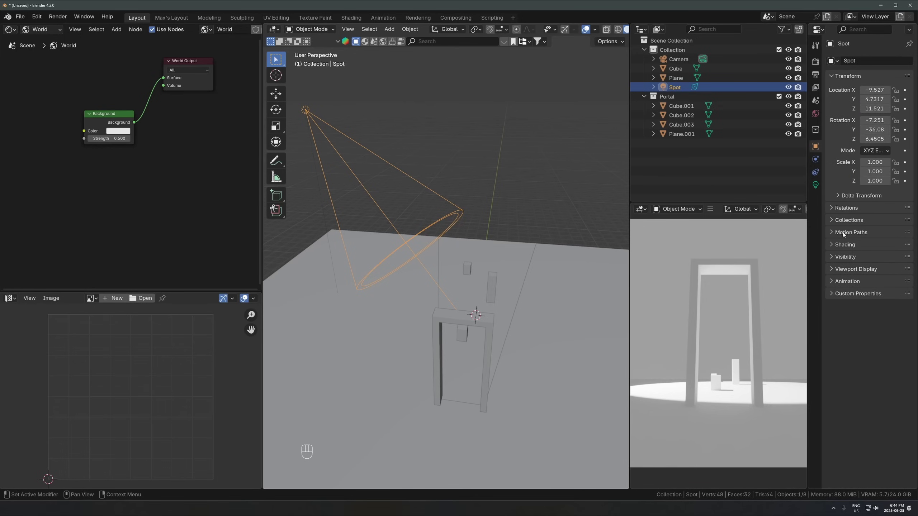
# Step: Under Shading > Light Linking, set the Portal collection as the spotlight's receivers
pyautogui.click(841, 247)
pyautogui.click(839, 269)
pyautogui.click(838, 253)
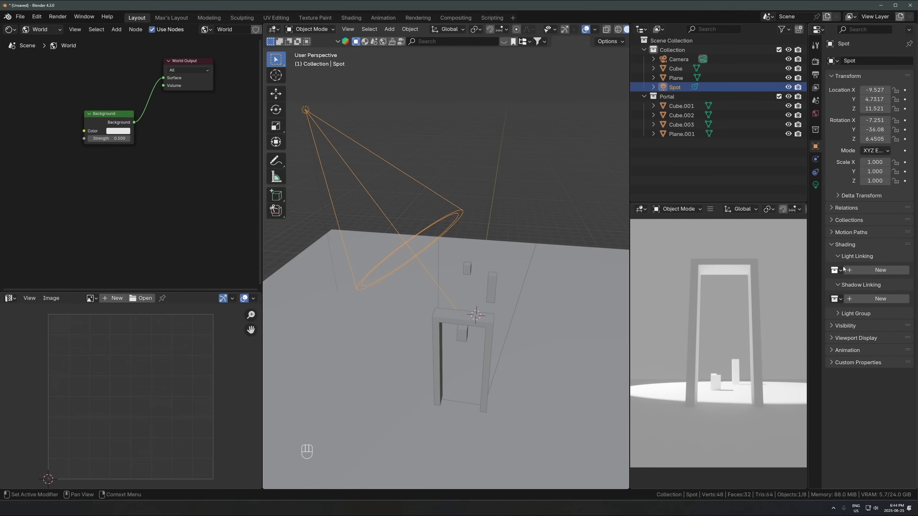
pyautogui.click(841, 271)
pyautogui.click(840, 271)
pyautogui.moveTo(839, 272); pyautogui.dragTo(710, 297)
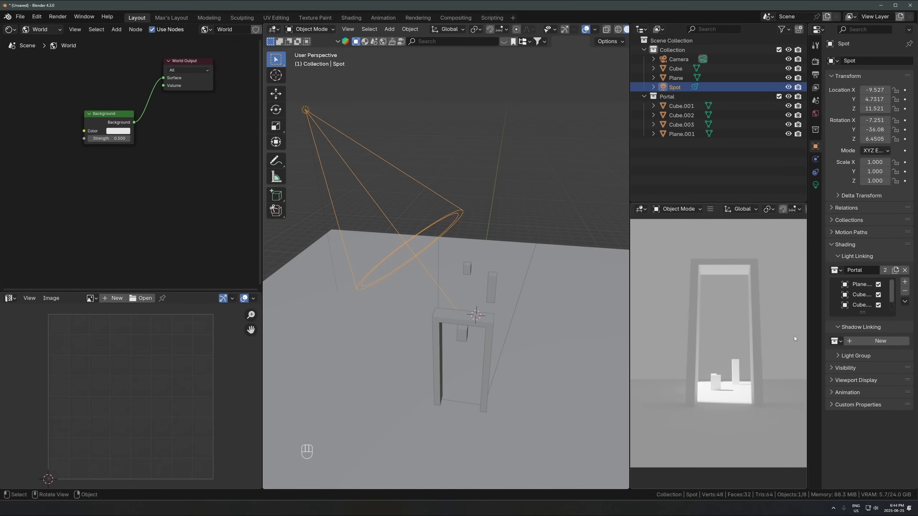
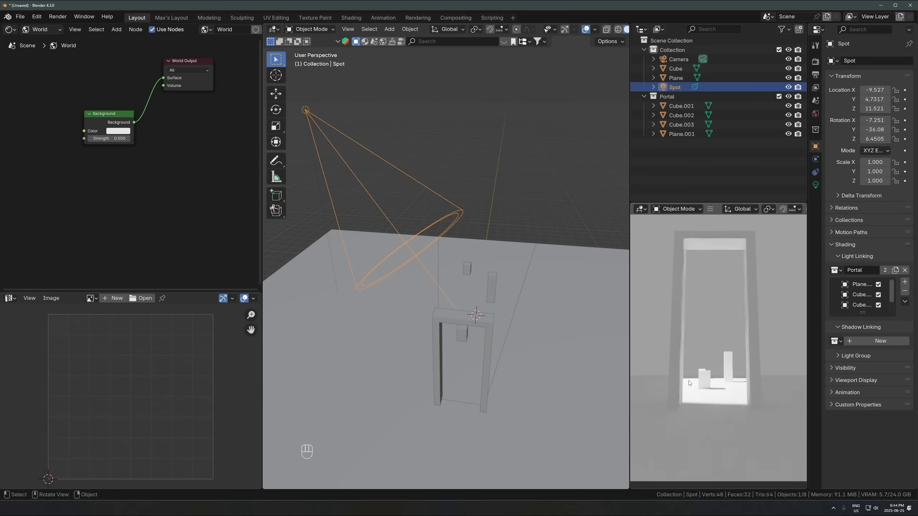
# Step: Start moving the spotlight, then cancel so it stays in place
pyautogui.click(419, 205)
pyautogui.press('g')
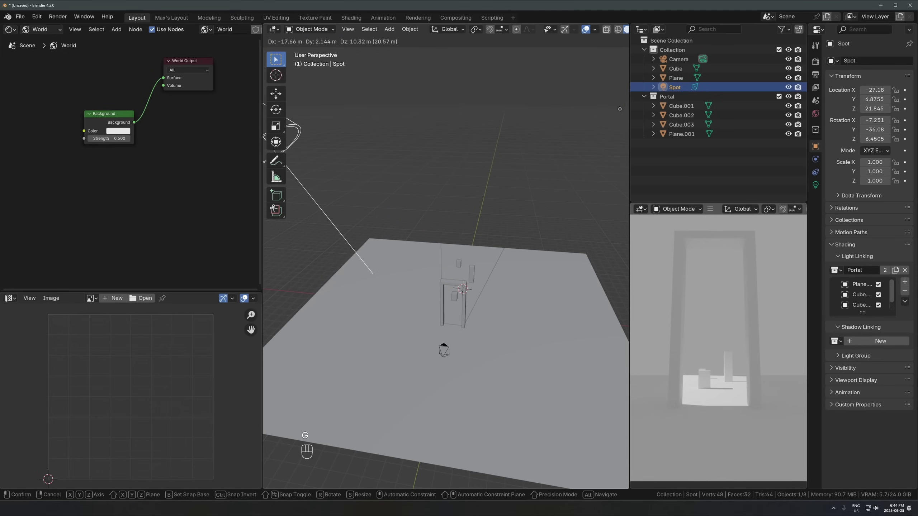
pyautogui.press('Escape')
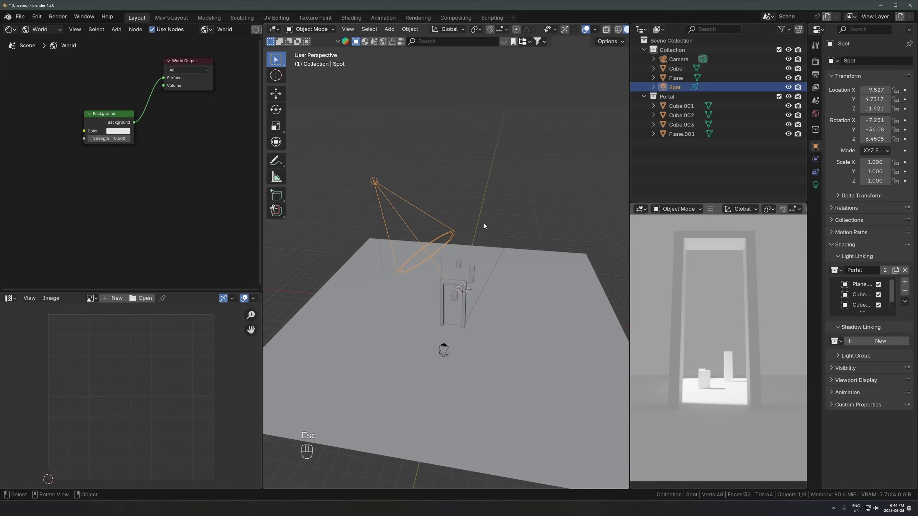
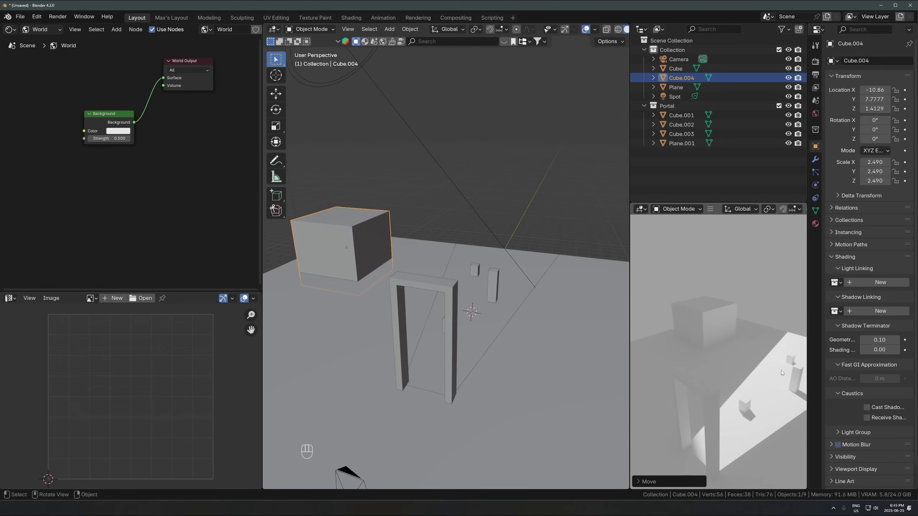
# Step: Scale the portal block Cube.002 along X/Y and Z into a taller, flatter panel
pyautogui.click(485, 280)
pyautogui.click(473, 264)
pyautogui.press('s')
pyautogui.press('x')
pyautogui.press('y')
pyautogui.click(385, 204)
pyautogui.press('s')
pyautogui.press('z')
pyautogui.click(621, 199)
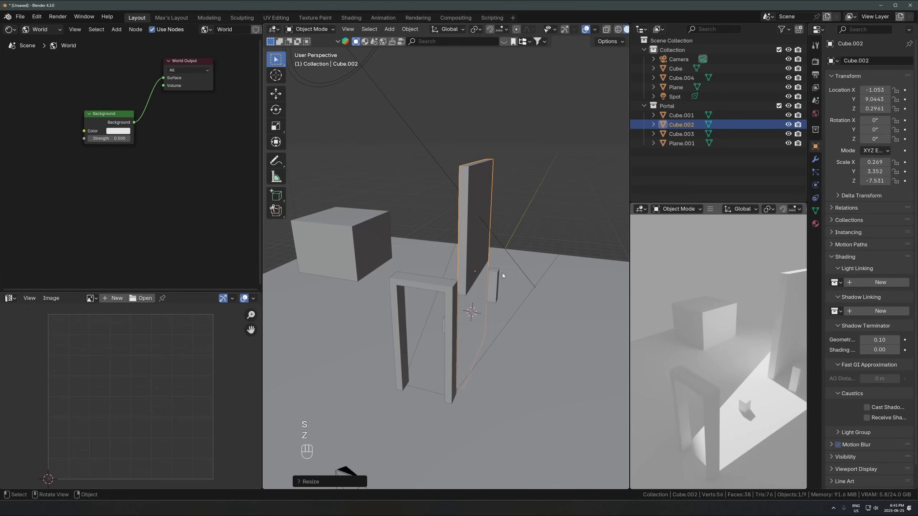
# Step: Reselect the tall block beside the doorframe and resize it along Z
pyautogui.click(364, 224)
pyautogui.press('g')
pyautogui.press('Escape')
pyautogui.click(472, 213)
pyautogui.press('s')
pyautogui.press('z')
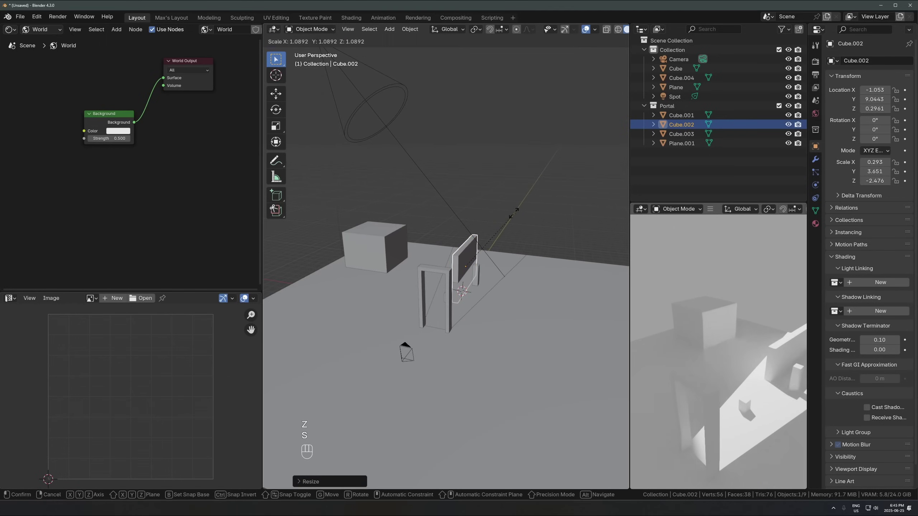
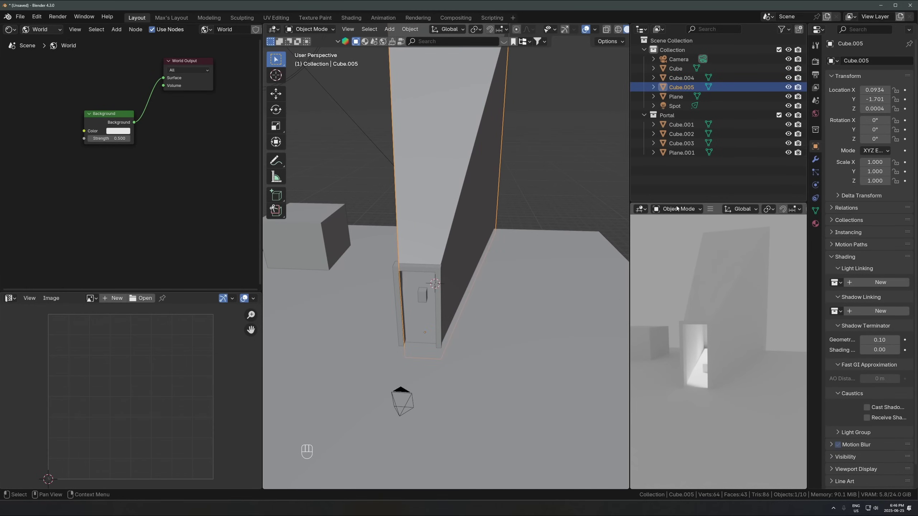
# Step: Adjust the light settings and drag the wall block Cube.004 into the Portal collection
pyautogui.click(707, 350)
pyautogui.click(719, 336)
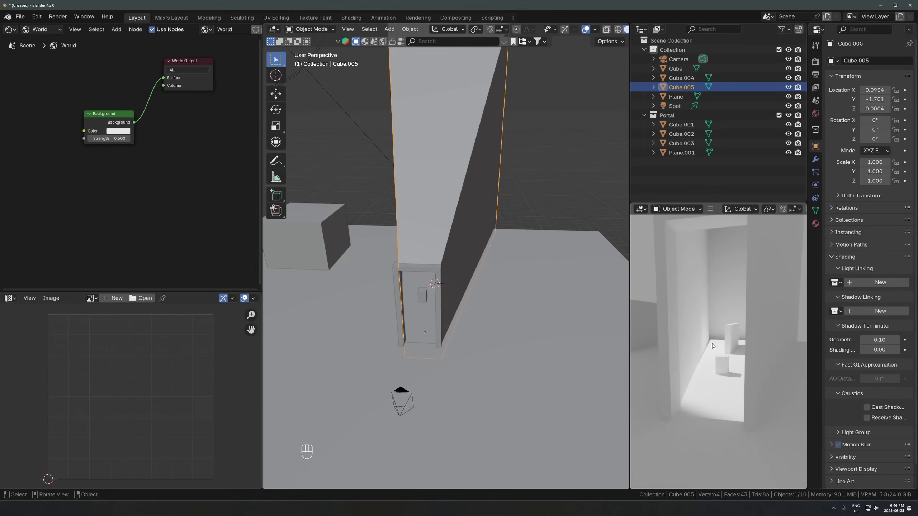
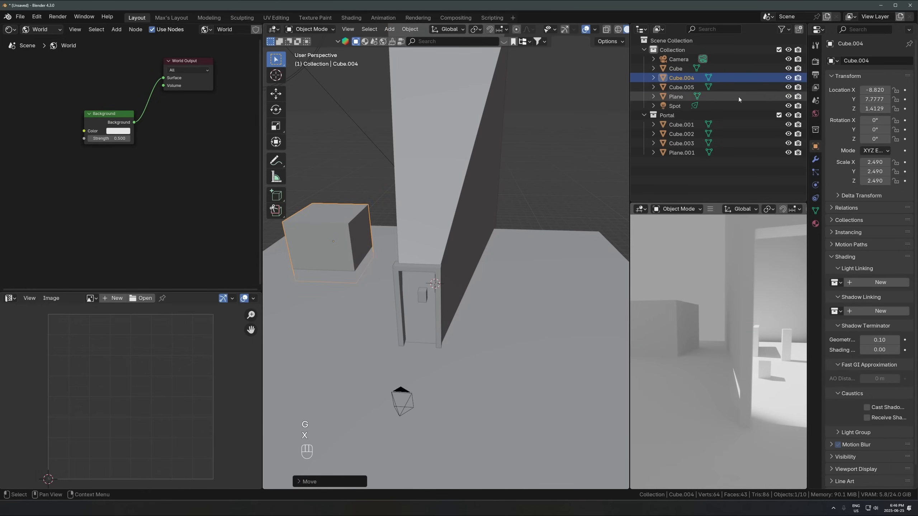
pyautogui.click(452, 122)
pyautogui.press('g')
pyautogui.press('Escape')
pyautogui.moveTo(698, 95); pyautogui.dragTo(695, 169)
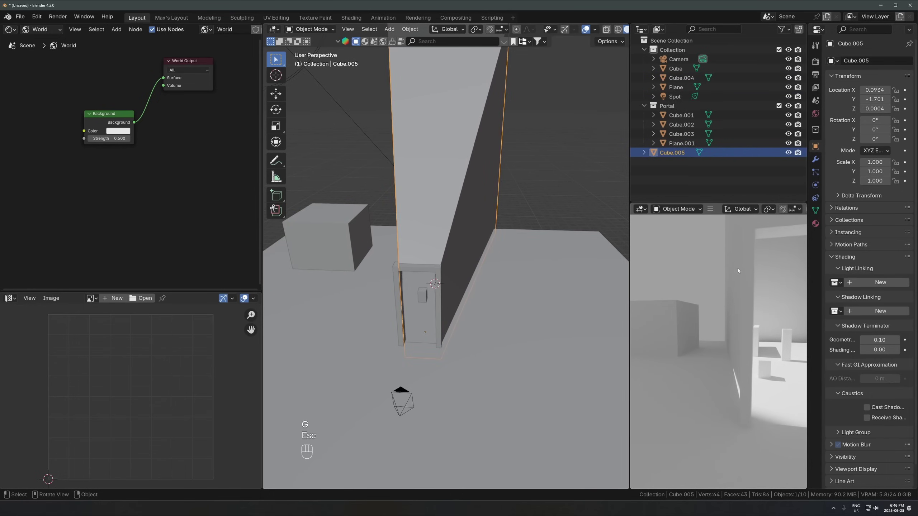
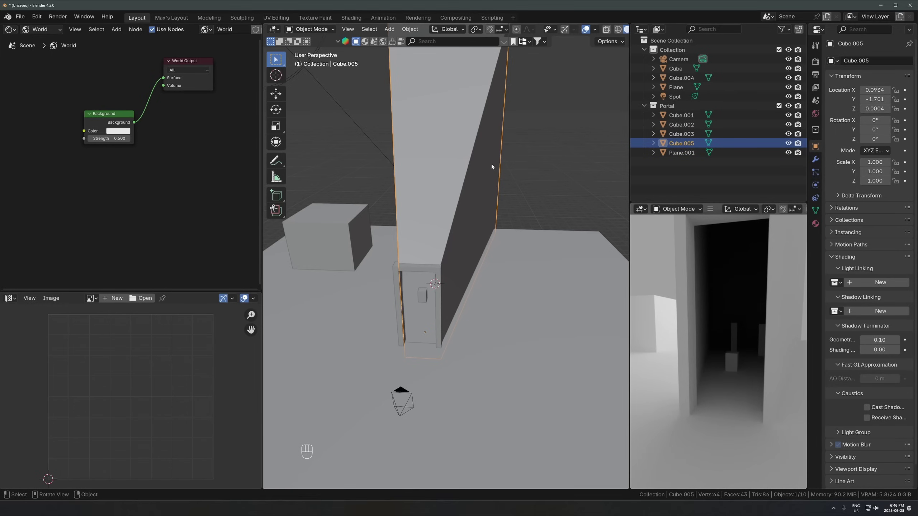
# Step: Move the wall block back to the main collection and check the camera view
pyautogui.moveTo(457, 197); pyautogui.dragTo(430, 195)
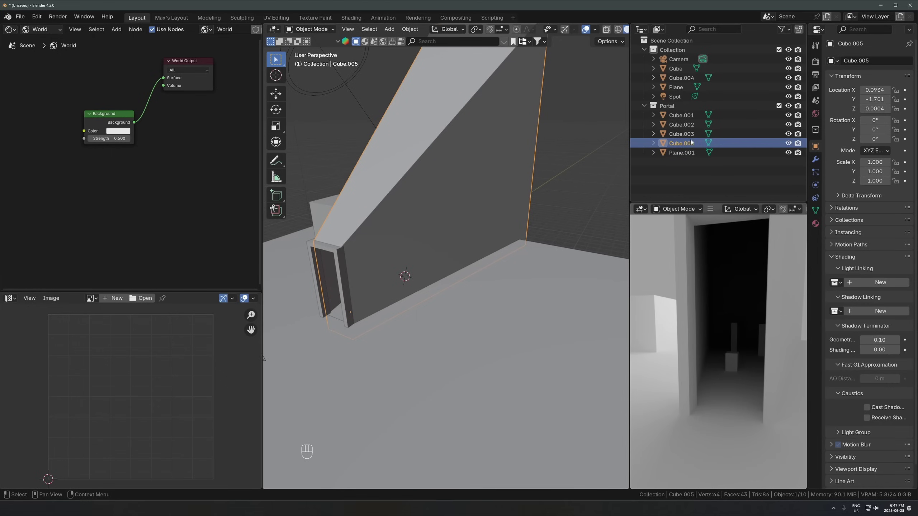
pyautogui.moveTo(684, 144); pyautogui.dragTo(672, 54)
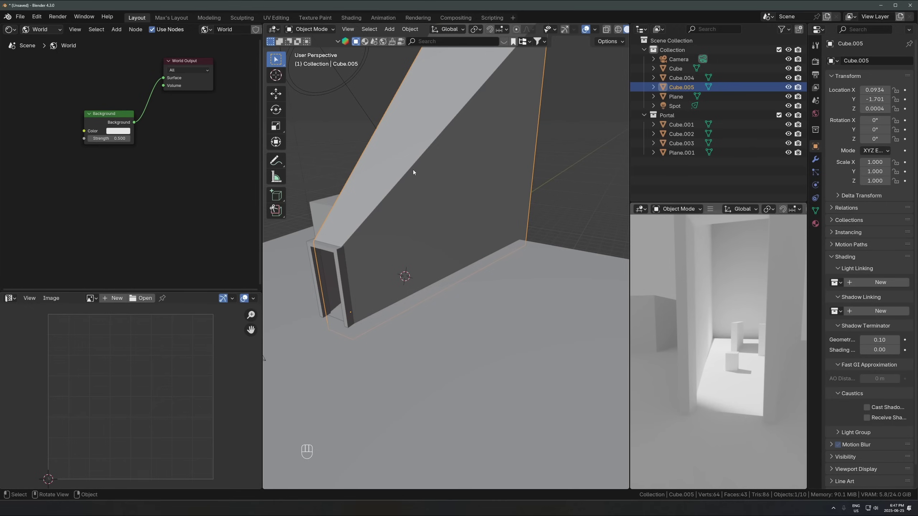
pyautogui.press('KP_0')
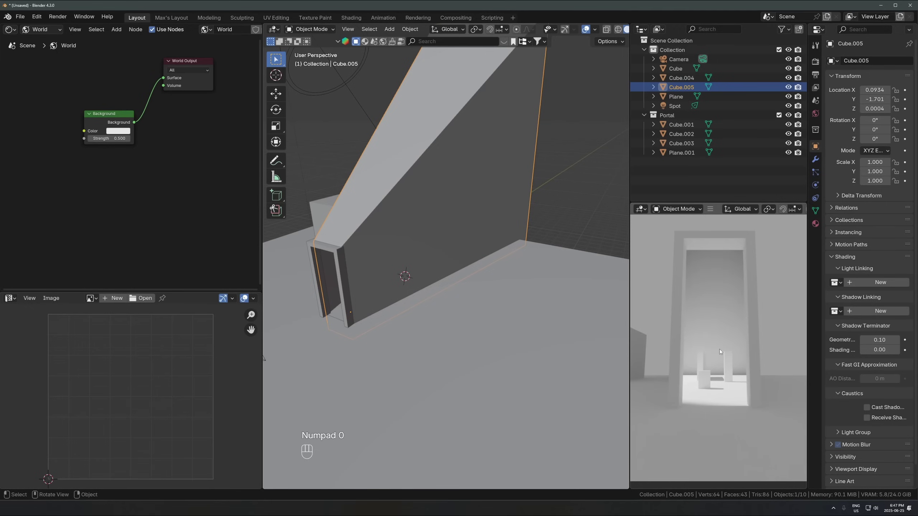
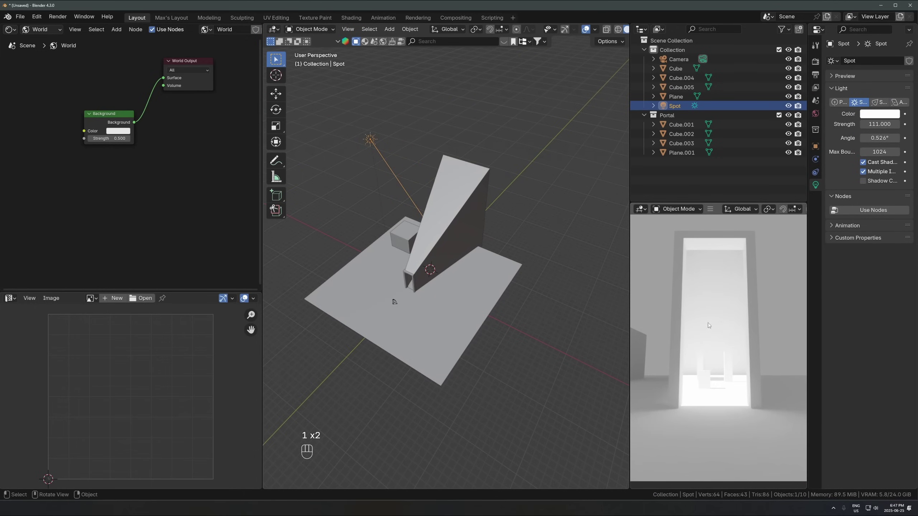
# Step: Cancel a Z rotation and undo the last changes
pyautogui.press('r')
pyautogui.press('z')
pyautogui.press('Escape')
pyautogui.press('ctrl+z')
pyautogui.press('ctrl+z')
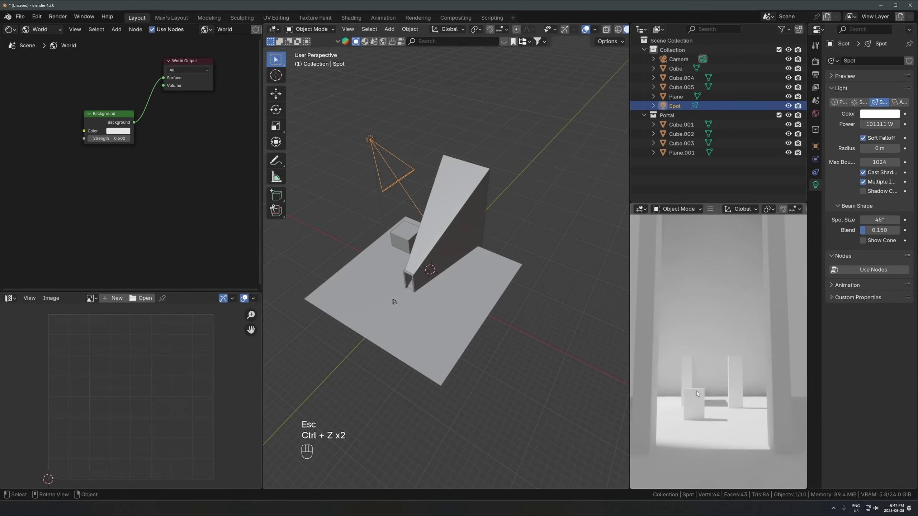
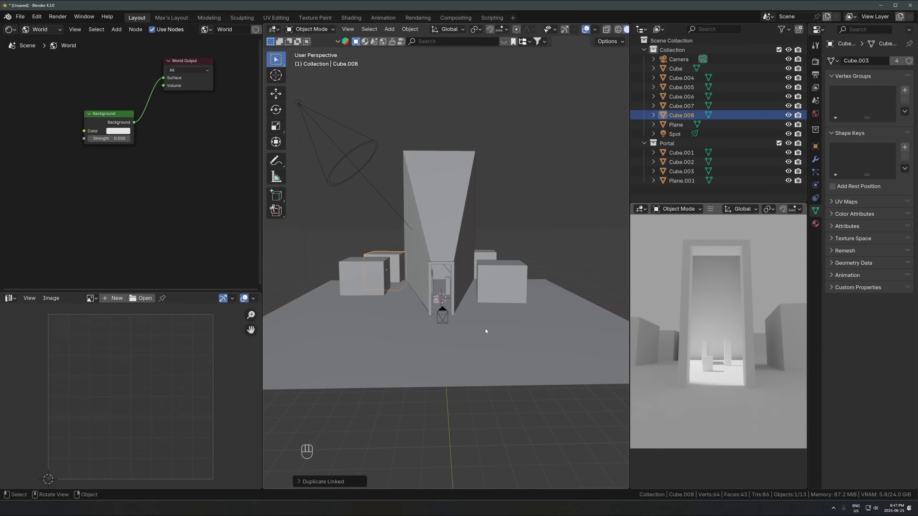
# Step: Add a Suzanne monkey head in the doorway, undoing stray transforms
pyautogui.click(463, 302)
pyautogui.click(423, 311)
pyautogui.press('shift+a')
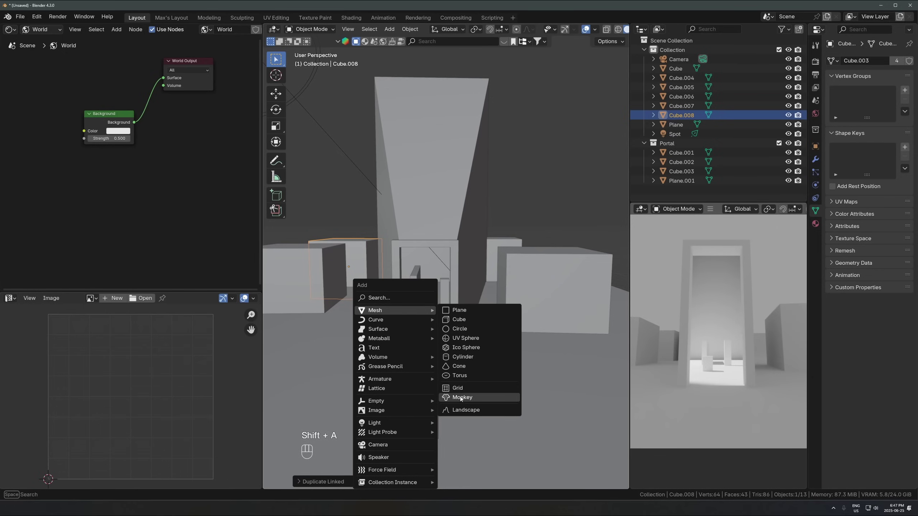
pyautogui.press('g')
pyautogui.click(460, 290)
pyautogui.press('r')
pyautogui.click(460, 313)
pyautogui.press('ctrl+z')
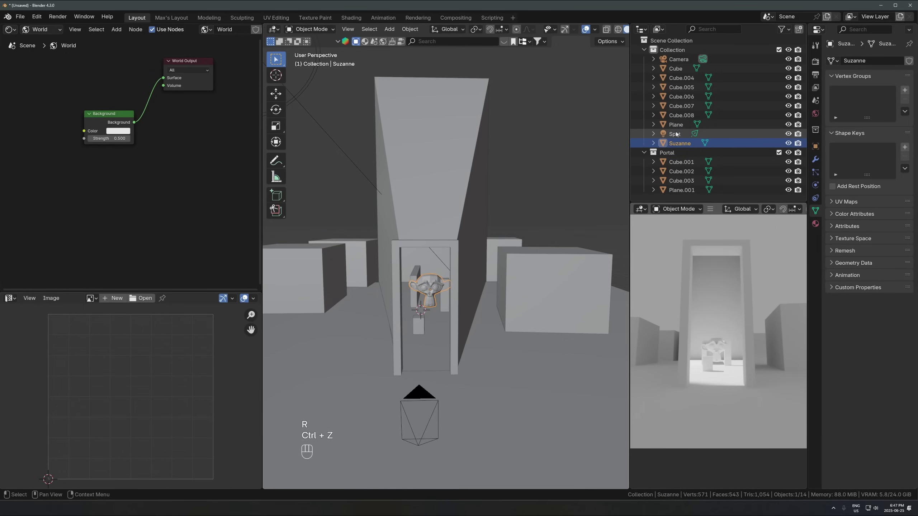
pyautogui.click(678, 145)
pyautogui.press('ctrl+z')
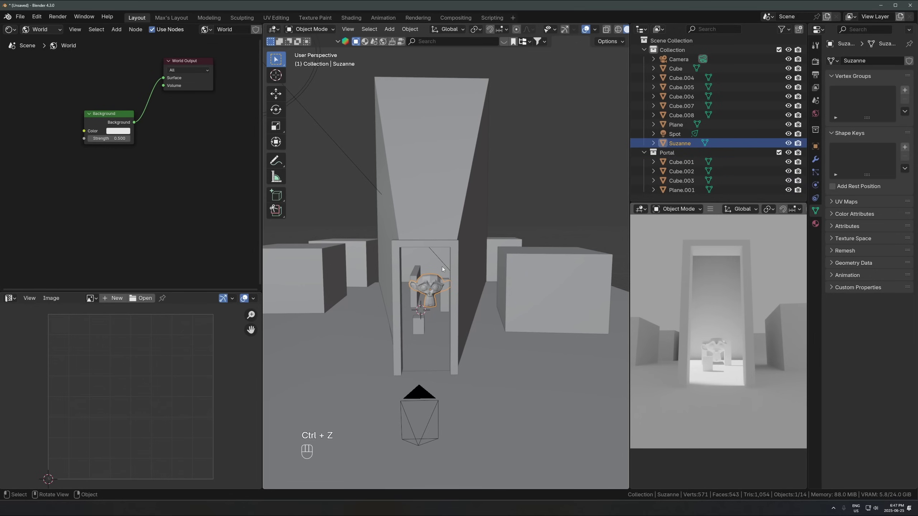
# Step: Move the monkey head and the right-hand block into the Portal collection, then select Spot
pyautogui.press('m')
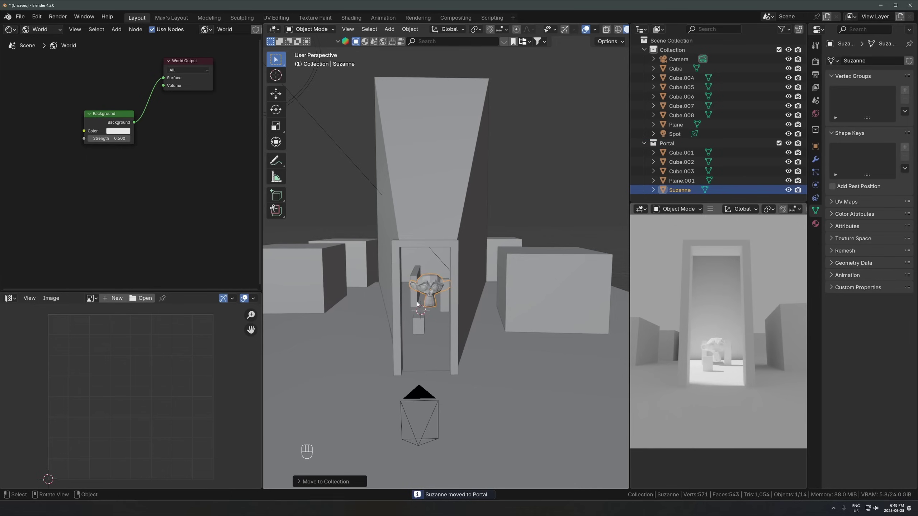
pyautogui.press('m')
pyautogui.click(505, 273)
pyautogui.press('m')
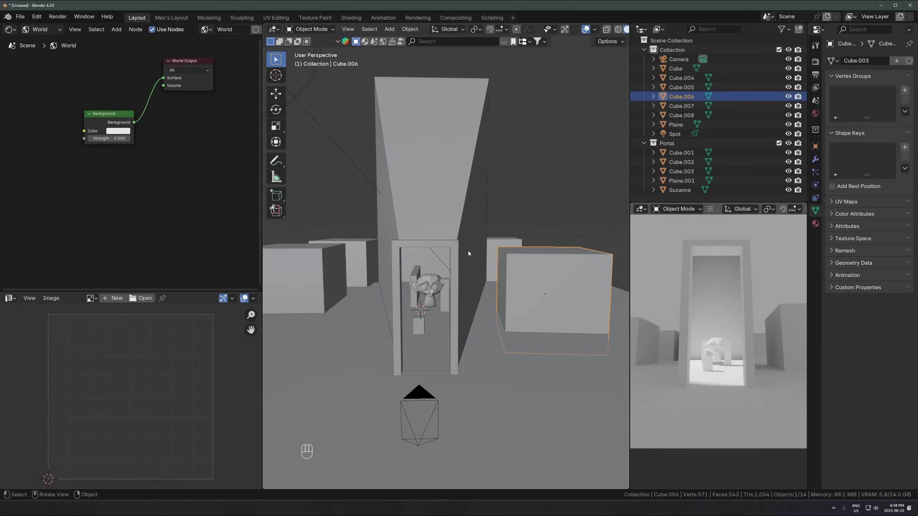
pyautogui.click(362, 168)
pyautogui.click(813, 146)
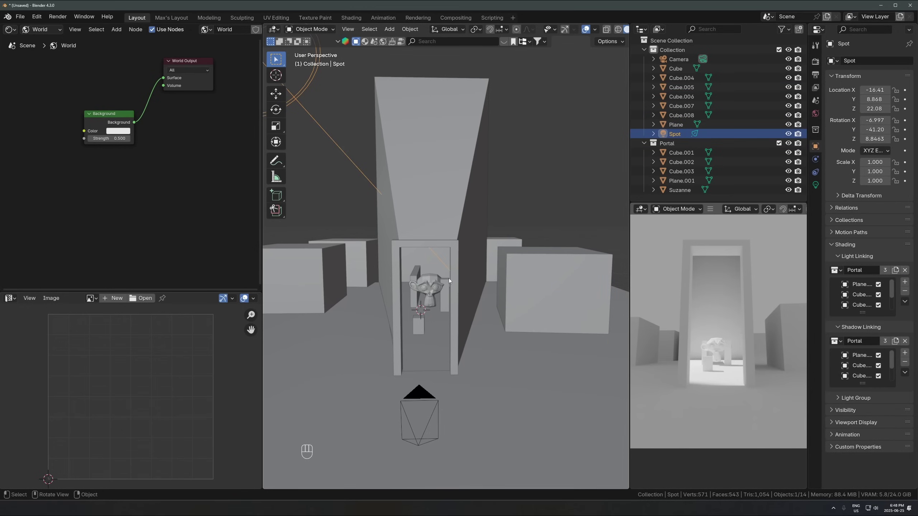
# Step: Rotate the monkey head about X and Z so it faces sideways
pyautogui.click(433, 287)
pyautogui.press('r')
pyautogui.press('x')
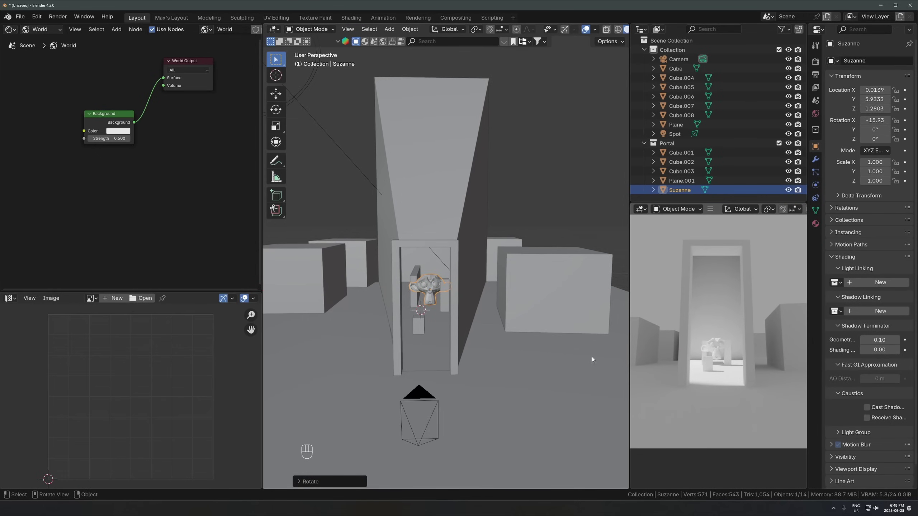
pyautogui.press('g')
pyautogui.press('r')
pyautogui.press('z')
pyautogui.press('g')
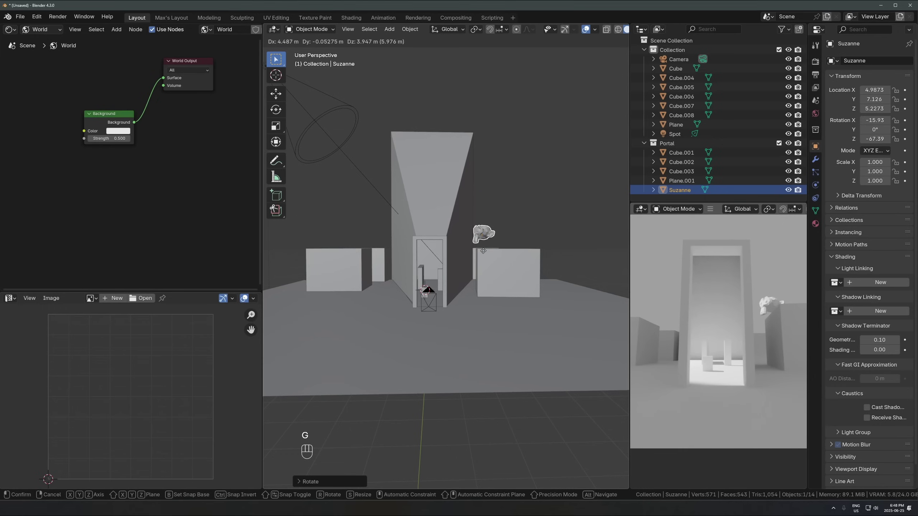
# Step: Move Suzanne level (Shift+Z) to sit beside the block and open its collection choices
pyautogui.press('g')
pyautogui.press('shift+z')
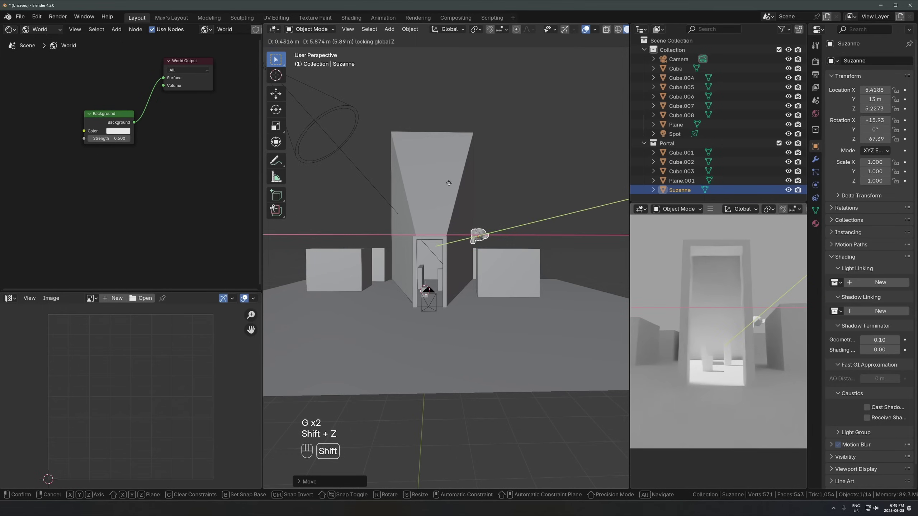
pyautogui.press('g')
pyautogui.press('g')
pyautogui.press('shift+z')
pyautogui.click(494, 172)
pyautogui.press('g')
pyautogui.click(498, 201)
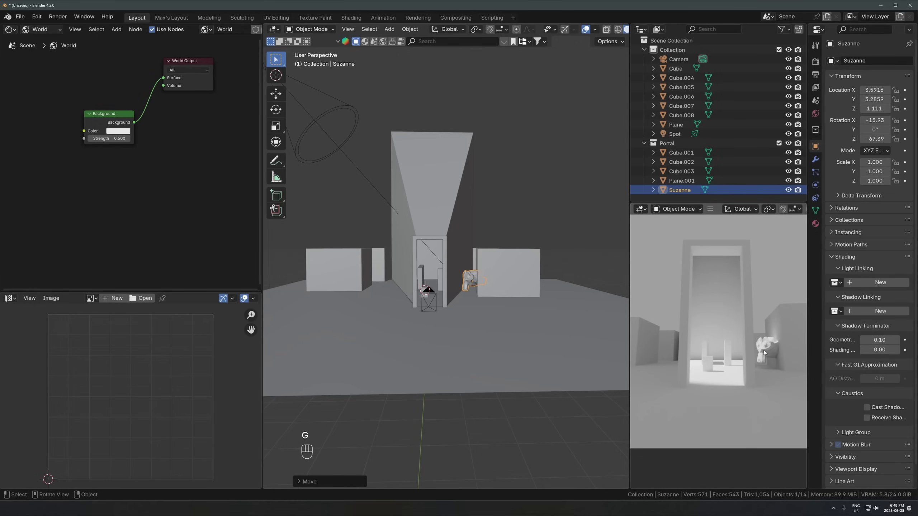
pyautogui.press('m')
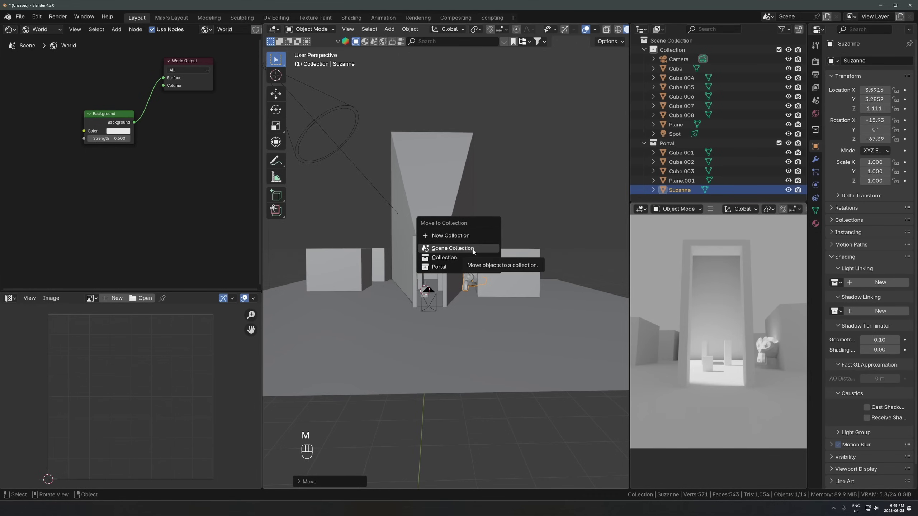
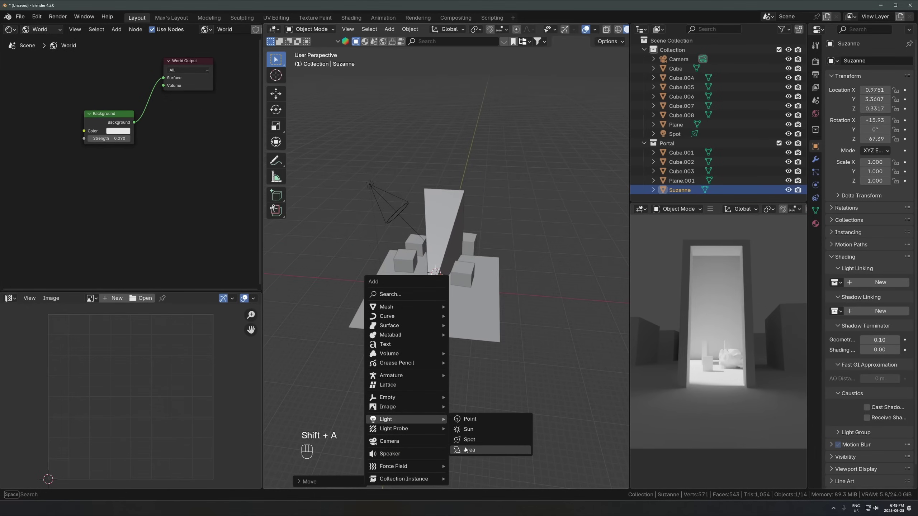
# Step: Add an Area light to the scene's main collection
pyautogui.press('g')
pyautogui.press('z')
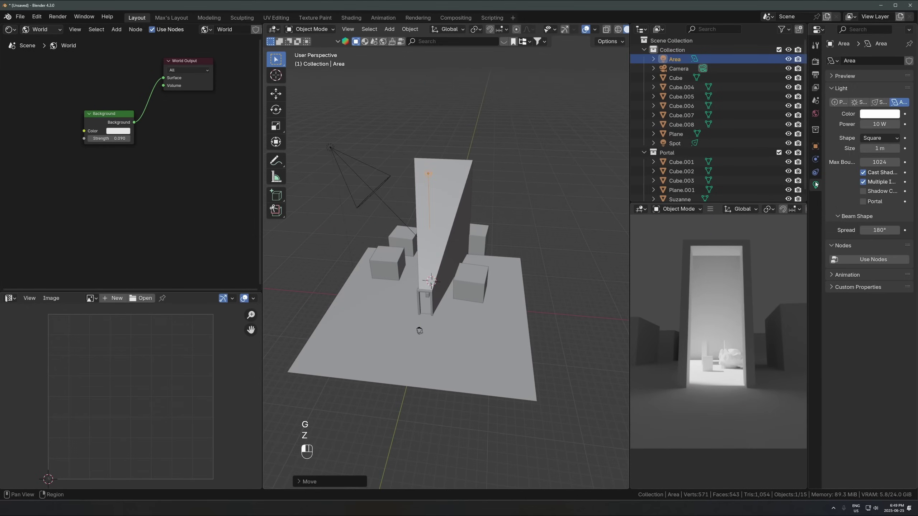
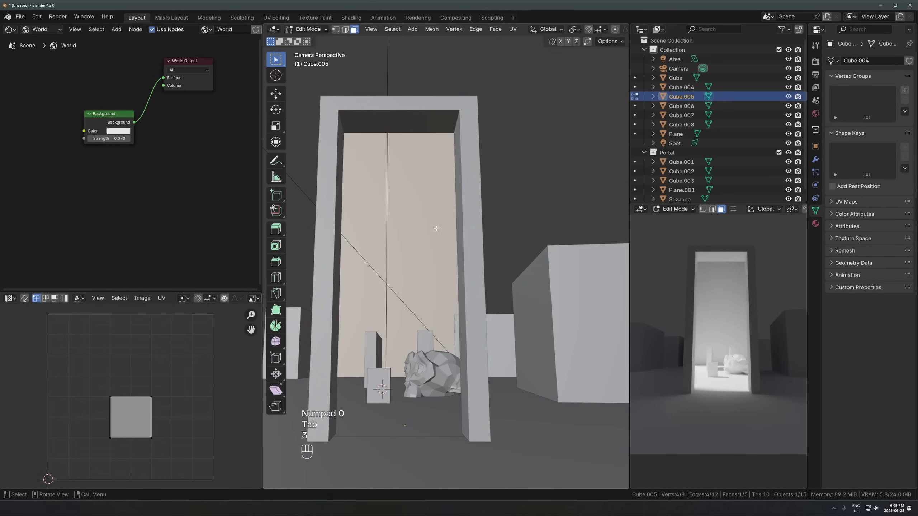
# Step: Separate the selected doorway face into its own object via P > Selection
pyautogui.press('p')
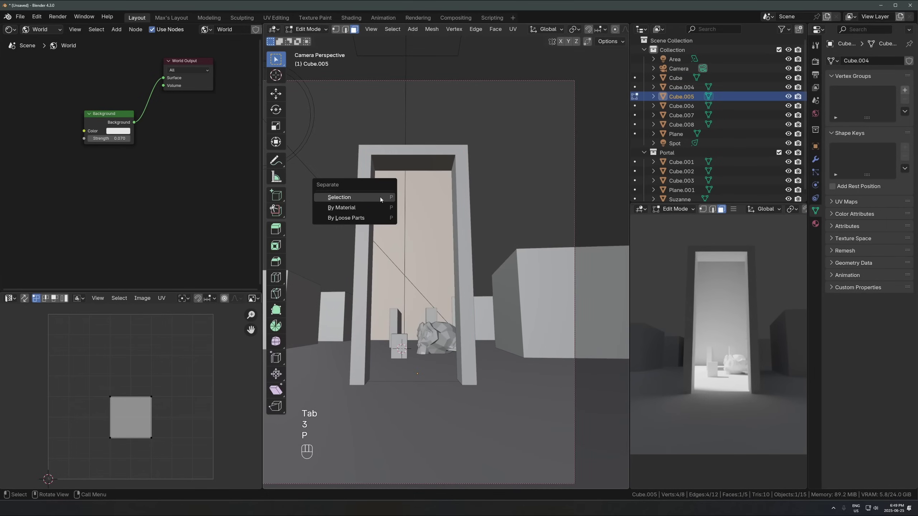
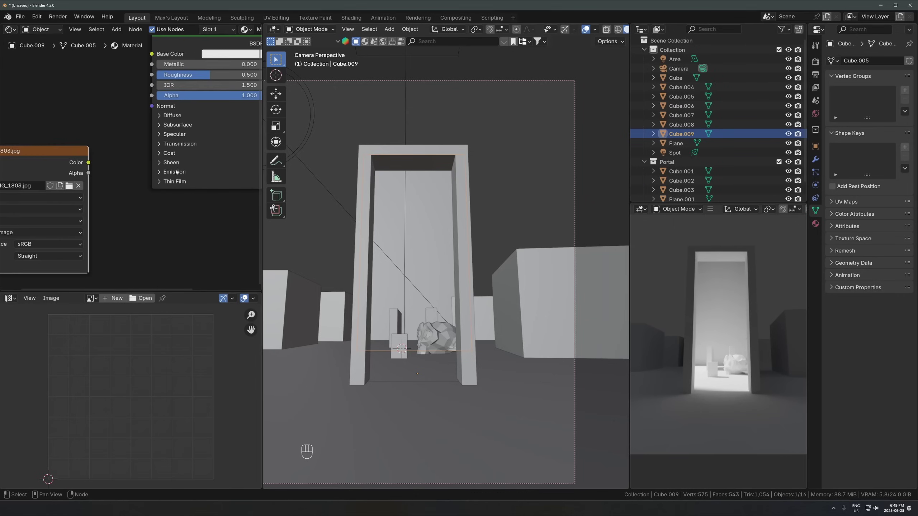
# Step: Feed the image colour into the material's Emission Color so the doorway face glows with the sky photo
pyautogui.click(91, 162)
pyautogui.moveTo(92, 158); pyautogui.dragTo(148, 75)
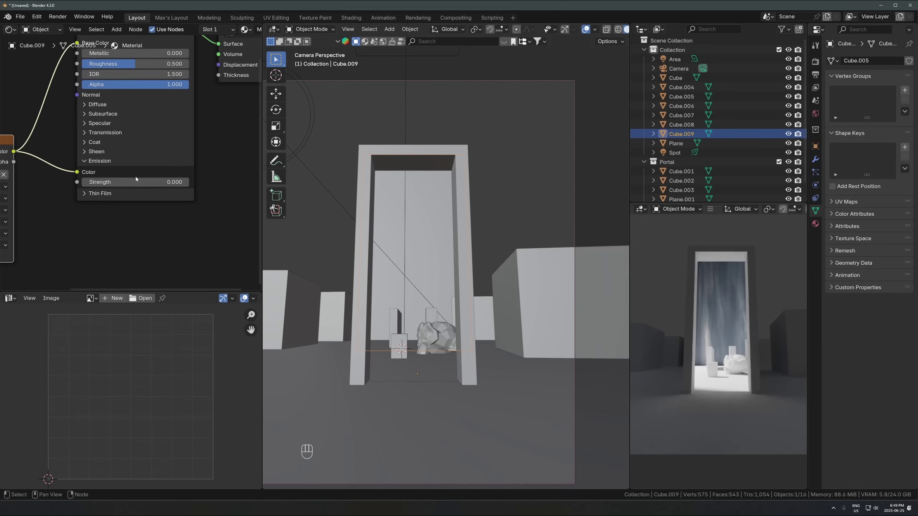
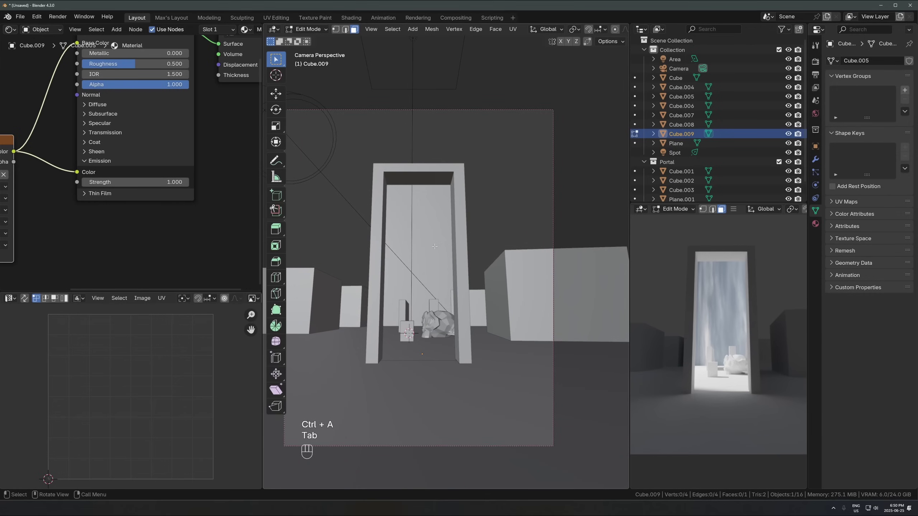
pyautogui.press('a')
pyautogui.press('alt+z')
# Step: Enter Edit Mode on the doorway face and unwrap its UVs to fit IMG_1803.jpg
pyautogui.press('Tab')
pyautogui.click(427, 252)
pyautogui.press('Tab')
pyautogui.press('alt+z')
pyautogui.press('u')
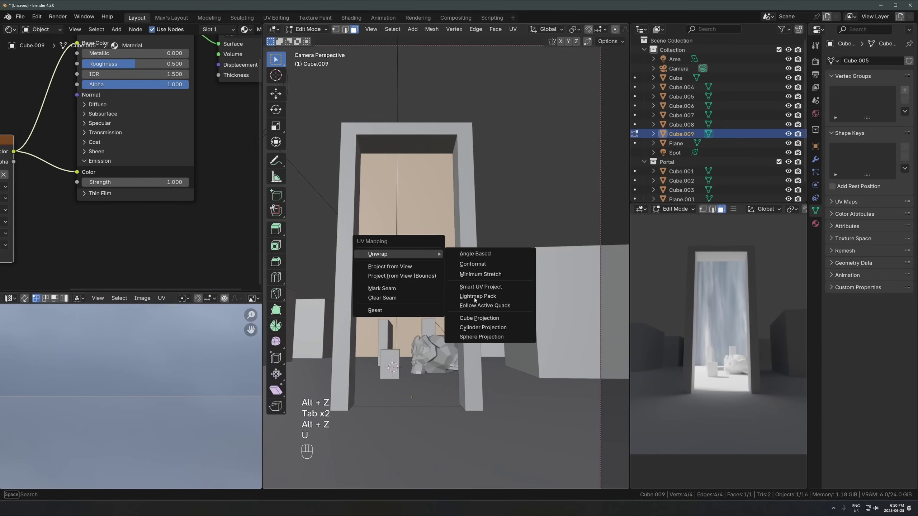
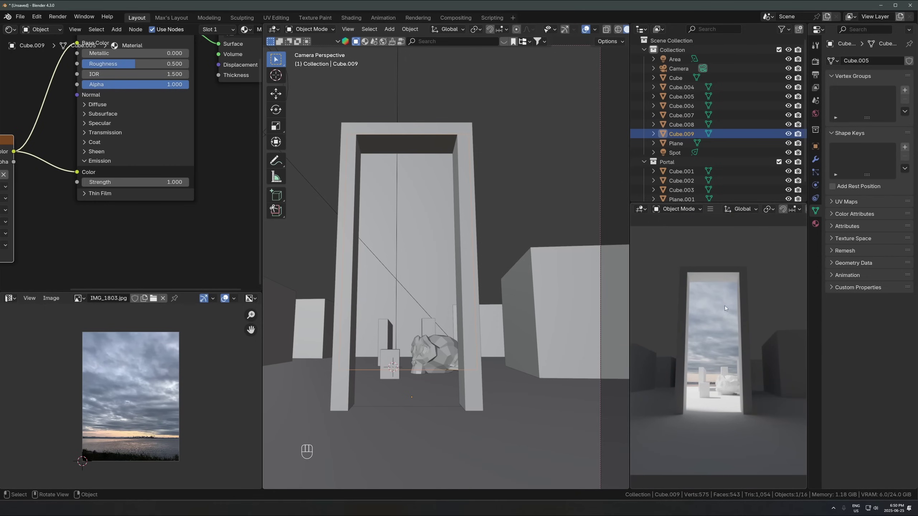
# Step: Select the doorframe block and leave the camera view to work on the backdrop face
pyautogui.click(447, 213)
pyautogui.middleClick(431, 242)
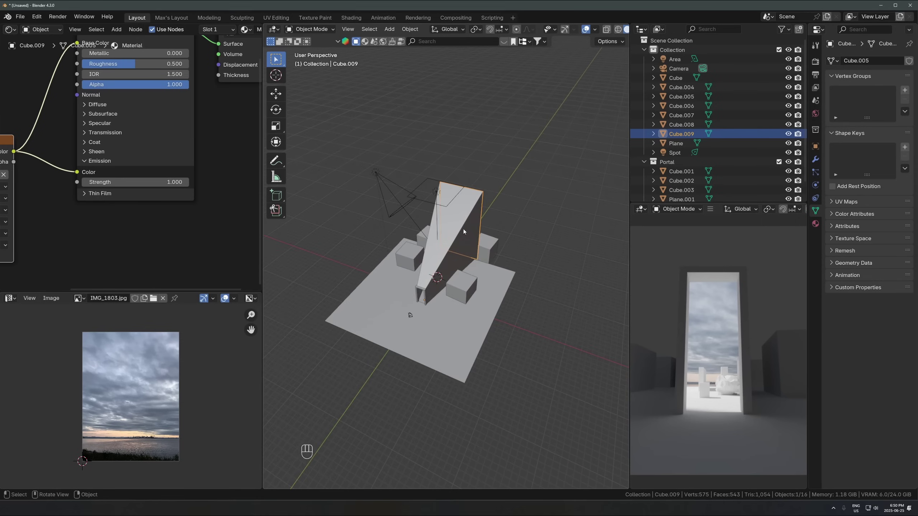
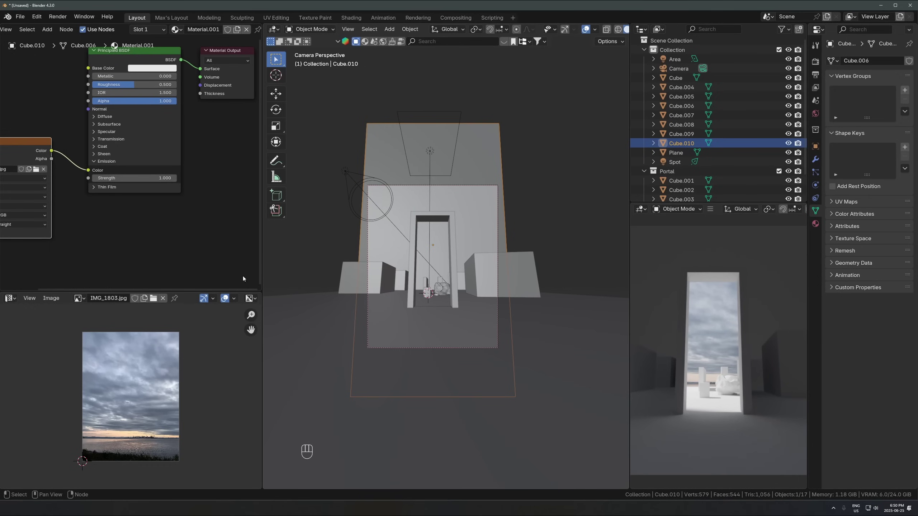
# Step: Connect the image Alpha to the BSDF Alpha and unwrap the backdrop face's UVs
pyautogui.moveTo(53, 152); pyautogui.dragTo(96, 97)
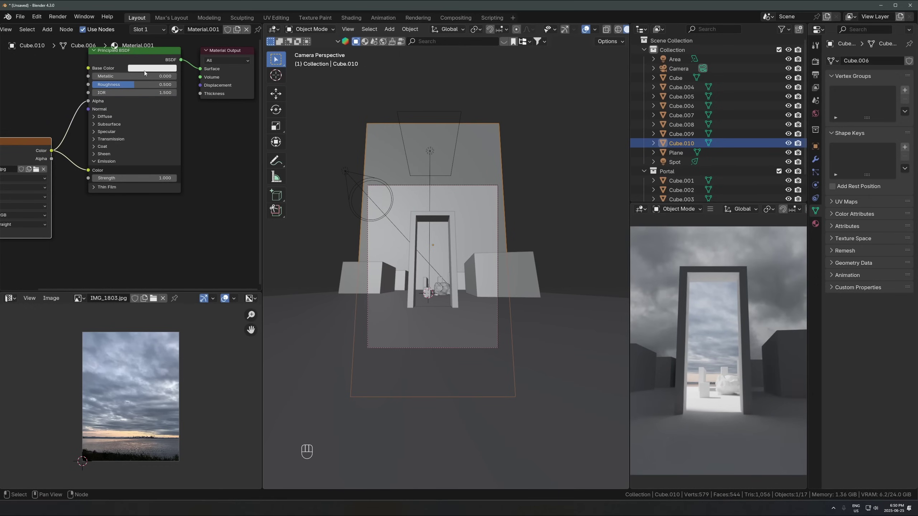
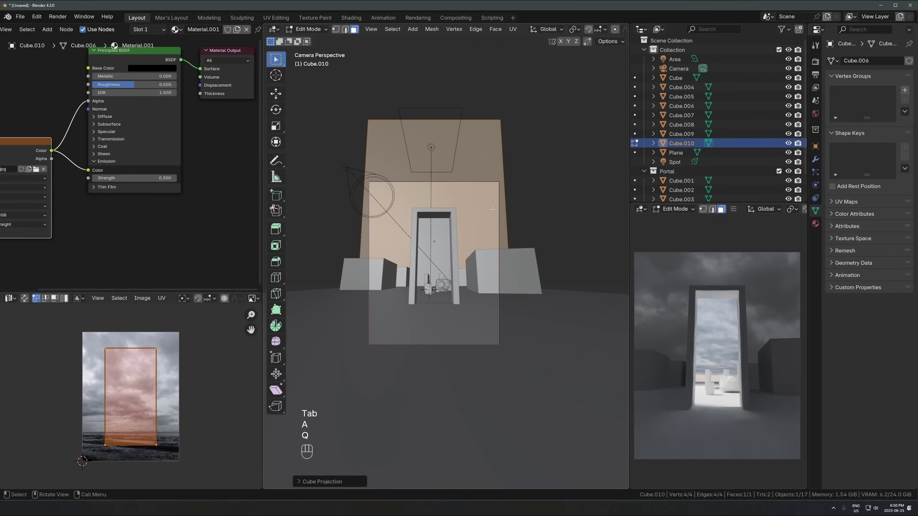
pyautogui.press('u')
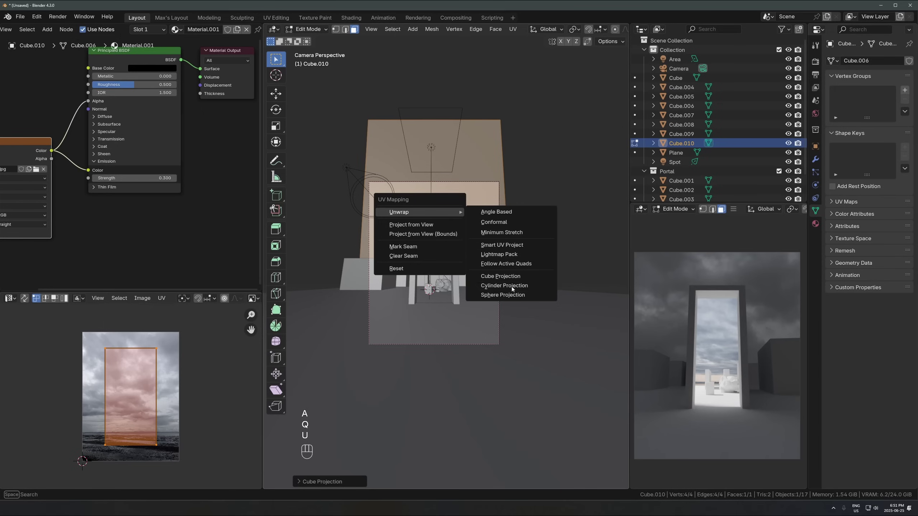
# Step: Slide the UV island along Y to span the cloudy photo IMG_0602.jpg, then return to object mode
pyautogui.press('g')
pyautogui.press('y')
pyautogui.press('Tab')
pyautogui.moveTo(461, 147); pyautogui.dragTo(449, 192)
pyautogui.press('shift+a')
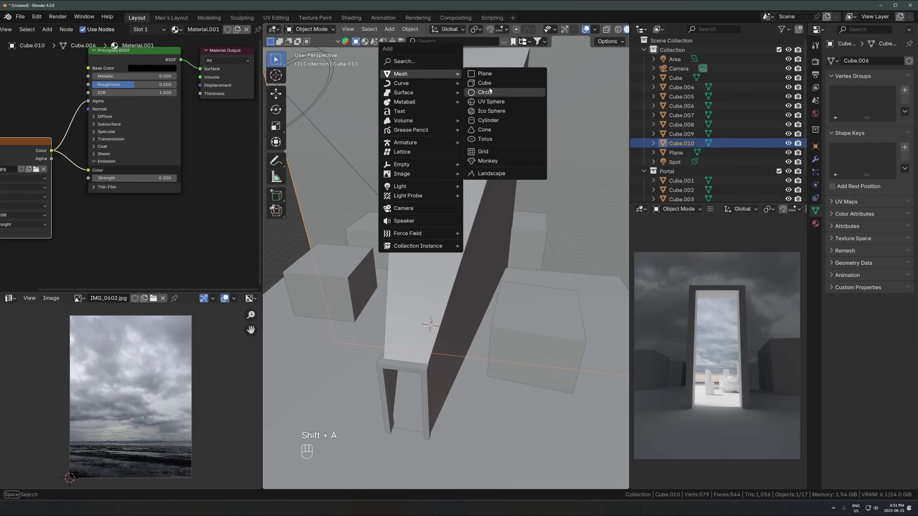
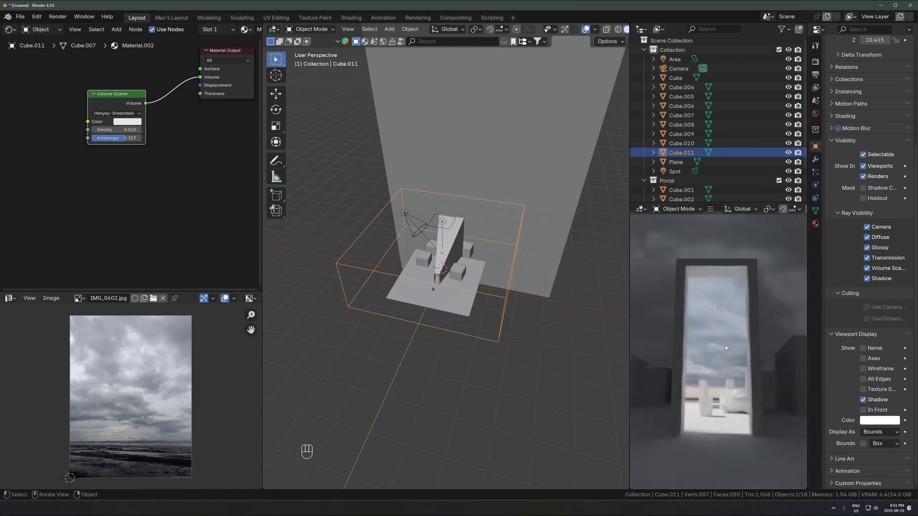
# Step: Set the fog box's Volume Scatter to density 0.010 and anisotropy 0.357
pyautogui.click(727, 345)
pyautogui.click(731, 328)
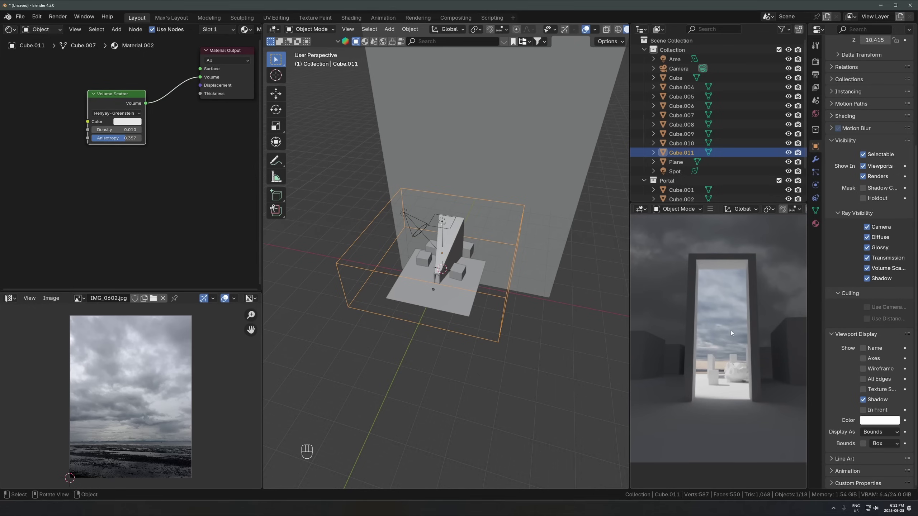
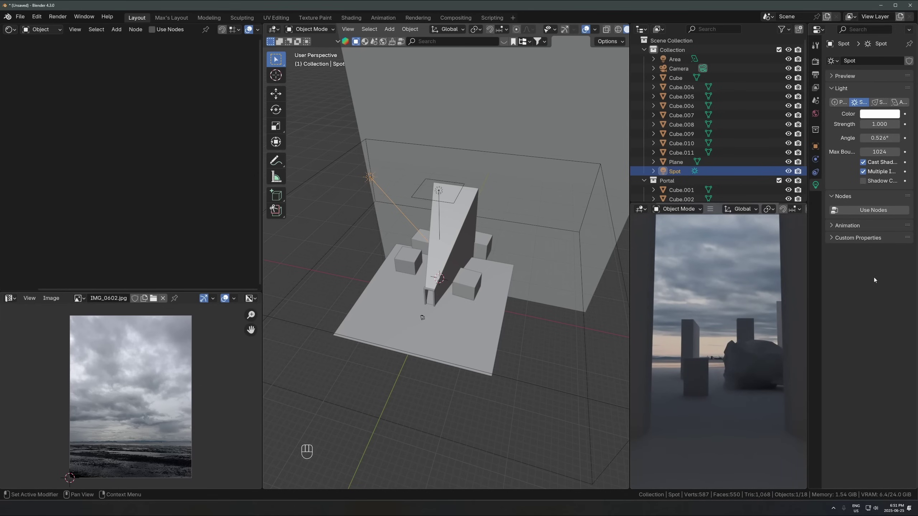
# Step: Move the spot light higher above the scene so it shines through the doorway
pyautogui.middleClick(492, 291)
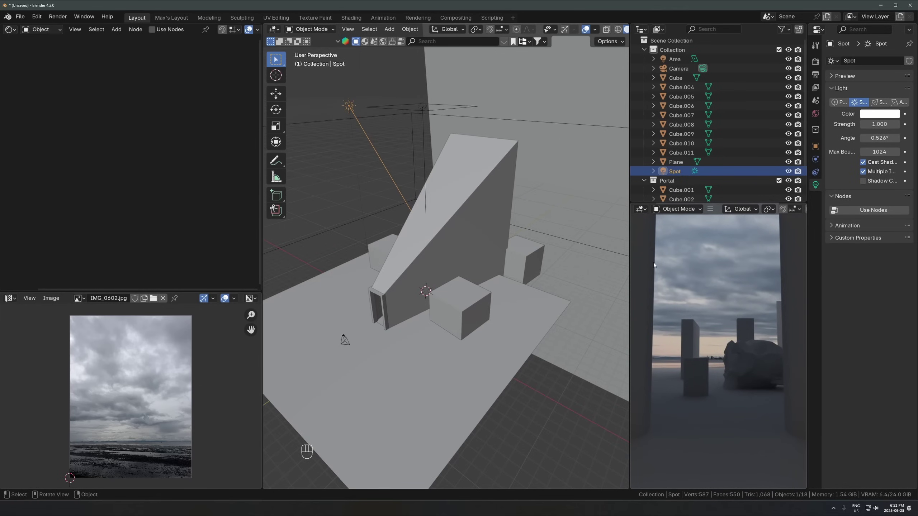
pyautogui.moveTo(453, 245); pyautogui.dragTo(430, 237)
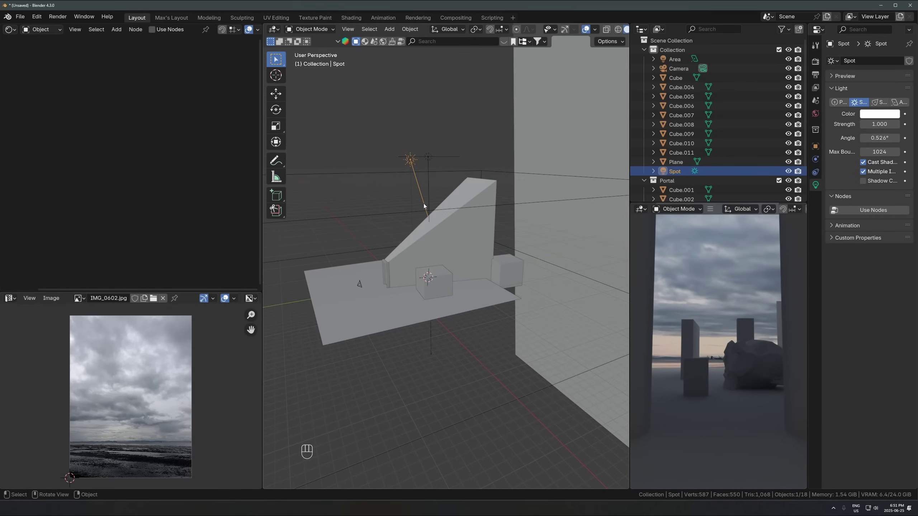
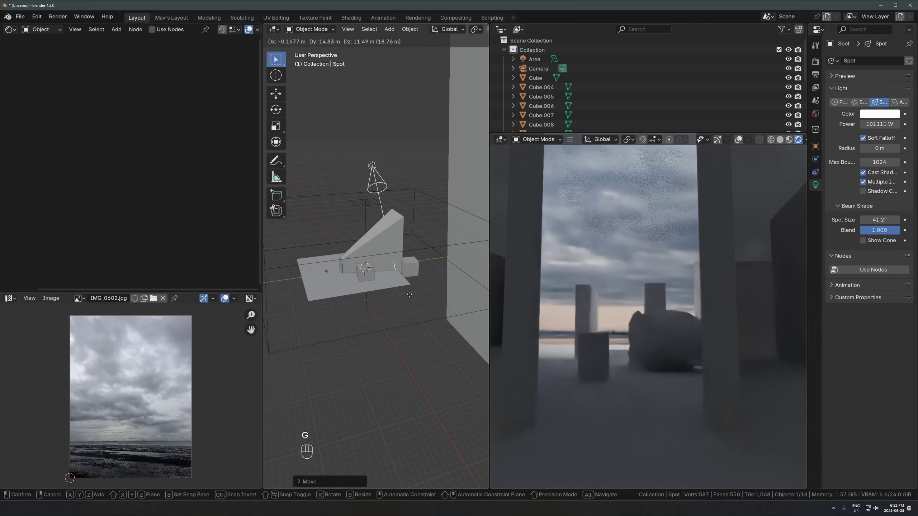
pyautogui.click(416, 303)
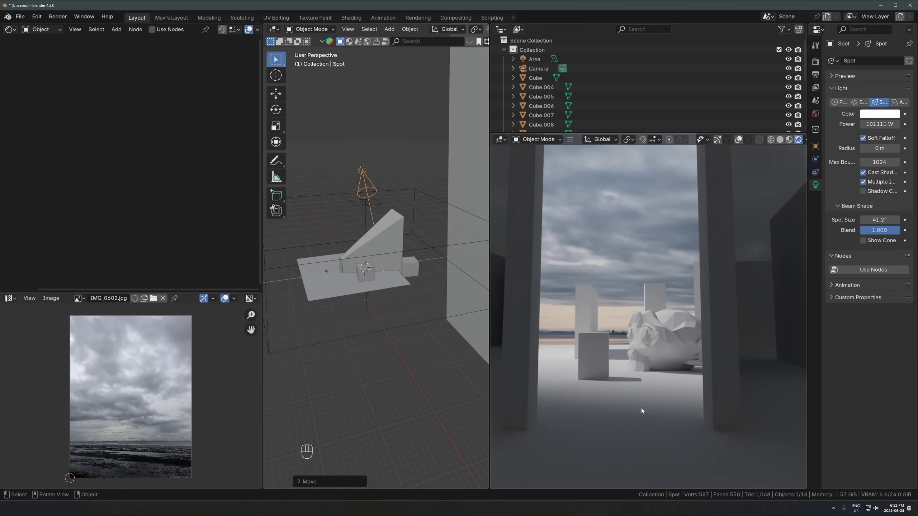
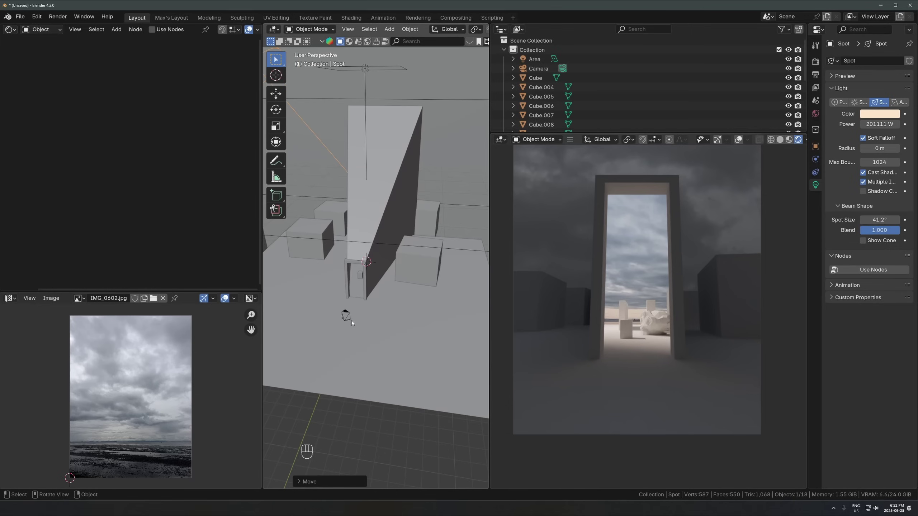
# Step: Add a point light at the doorway with the spot's warm colour, 39.7 W power and 0.52 m radius
pyautogui.click(389, 333)
pyautogui.click(413, 285)
pyautogui.click(380, 273)
pyautogui.press('shift+a')
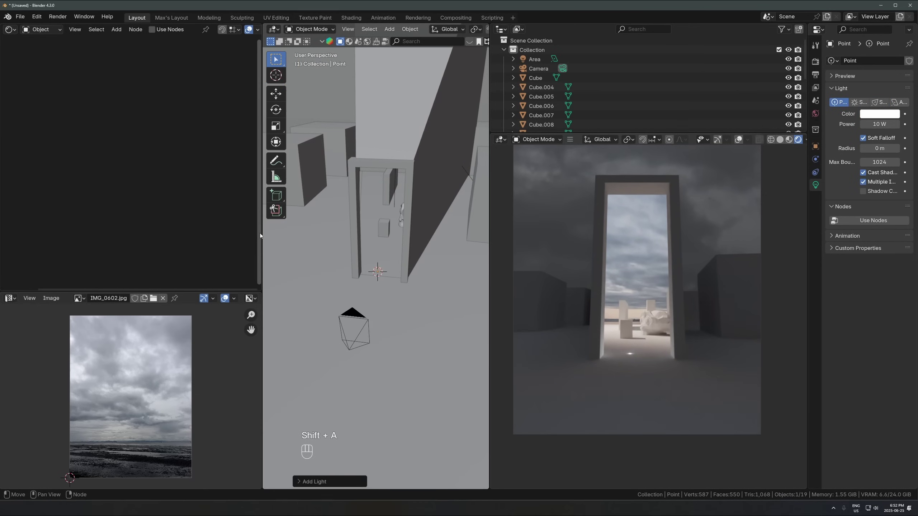
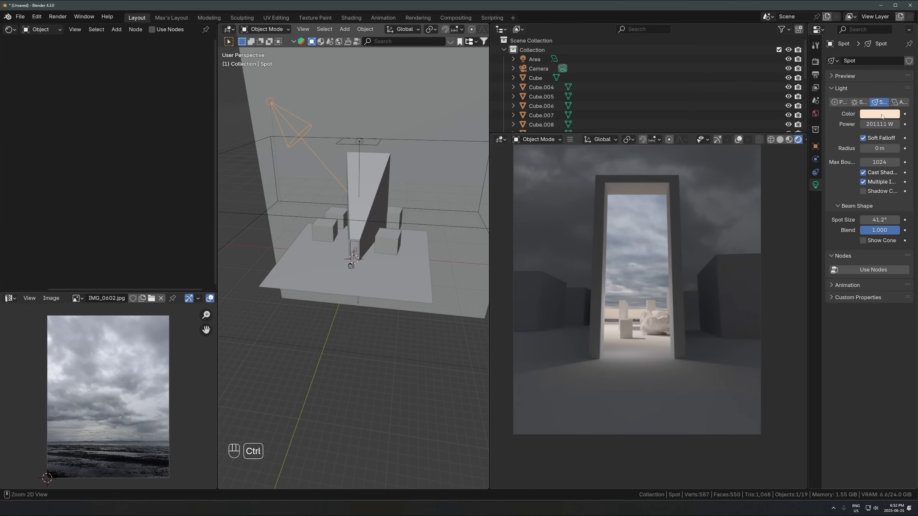
pyautogui.press('ctrl+c')
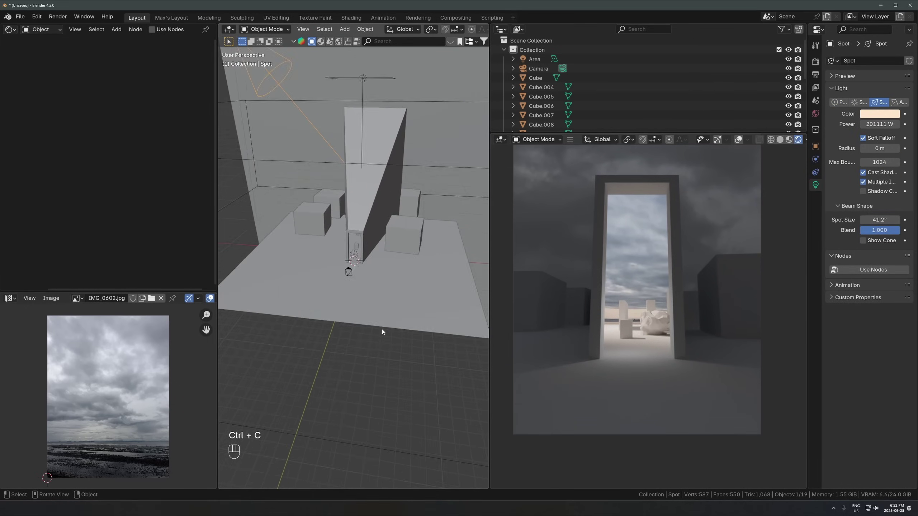
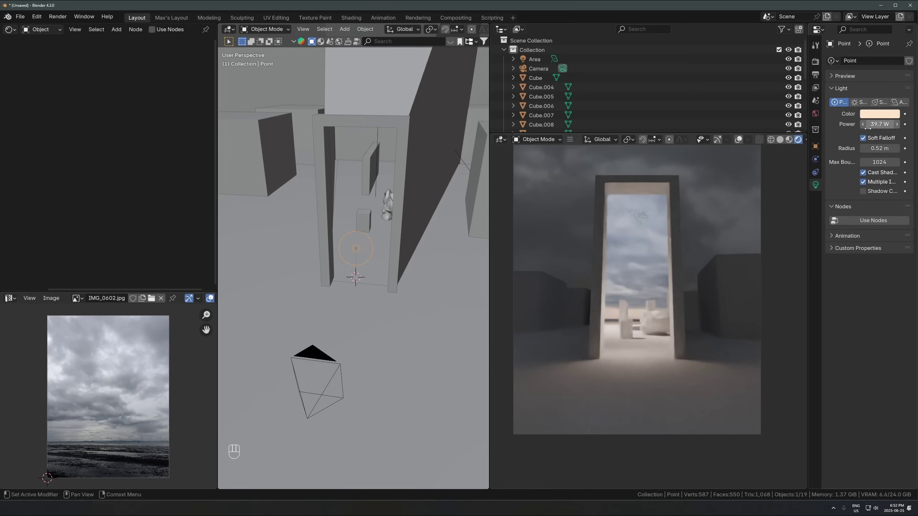
pyautogui.moveTo(359, 279); pyautogui.dragTo(342, 293)
# Step: Lower the point light along Z to sit at the doorway floor
pyautogui.press('g')
pyautogui.press('y')
pyautogui.press('Escape')
pyautogui.press('g')
pyautogui.press('z')
pyautogui.click(342, 272)
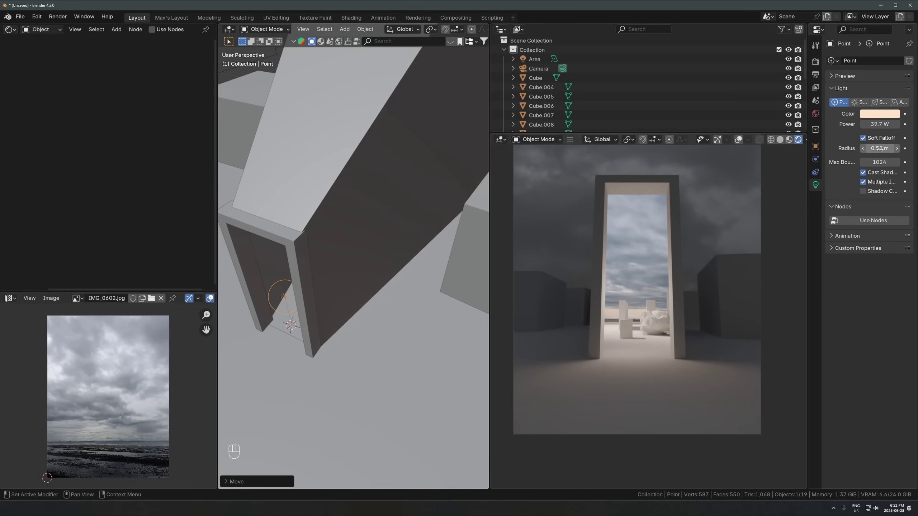
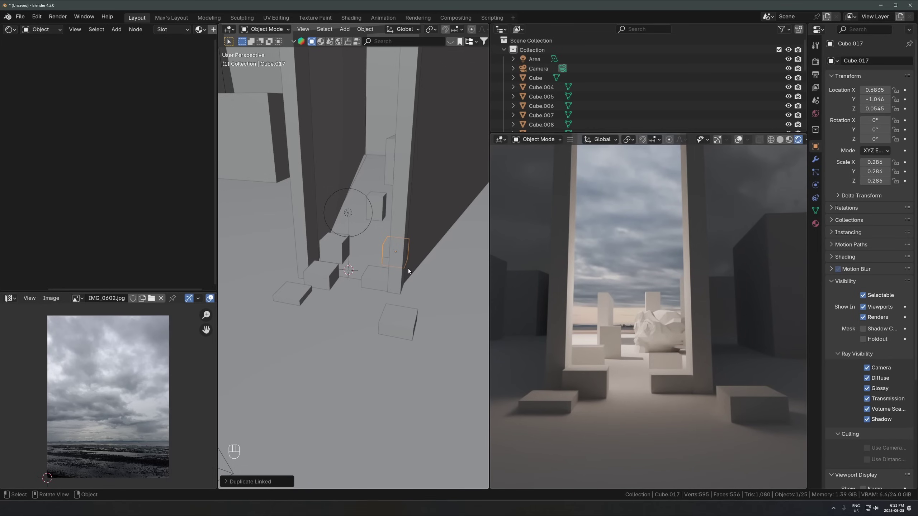
# Step: Duplicate a small block and slide the copy along the ground plane near the camera
pyautogui.press('alt+d')
pyautogui.press('shift+z')
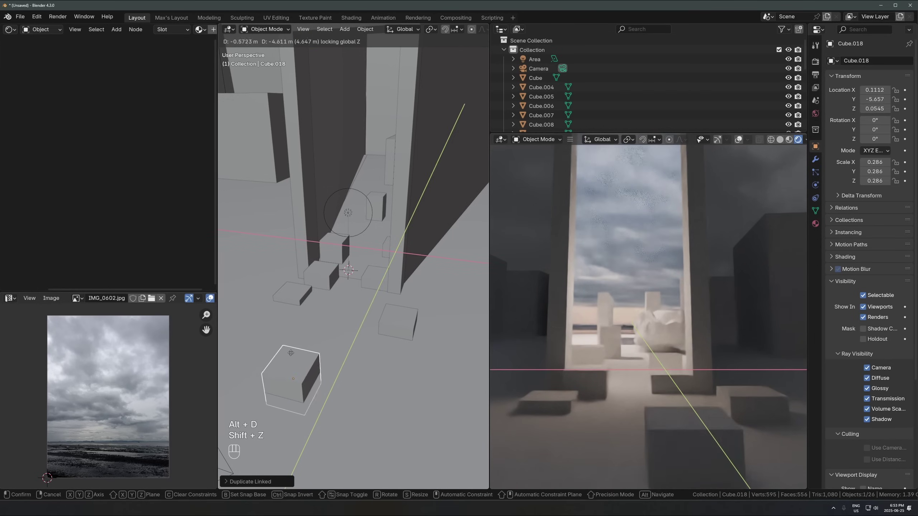
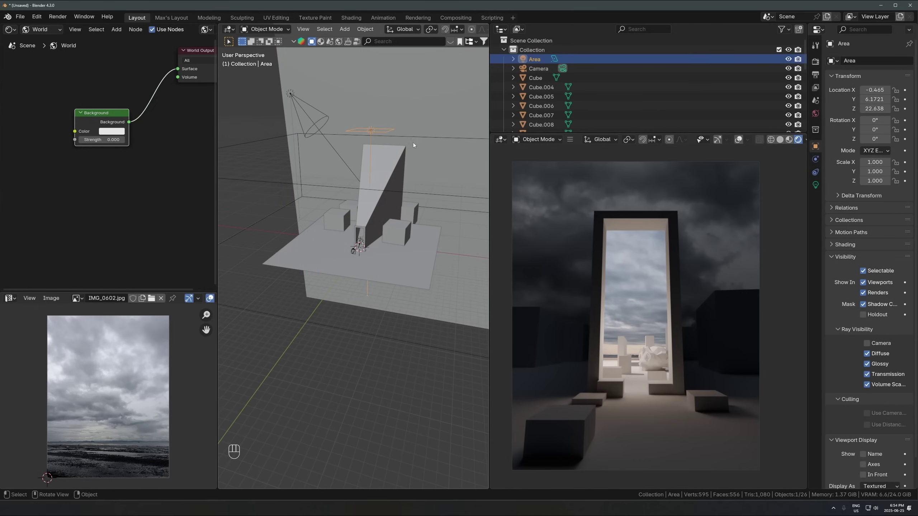
# Step: Reposition the spot light closer to the doorway and give it a 0.45 m radius
pyautogui.press('g')
pyautogui.press('x')
pyautogui.press('Escape')
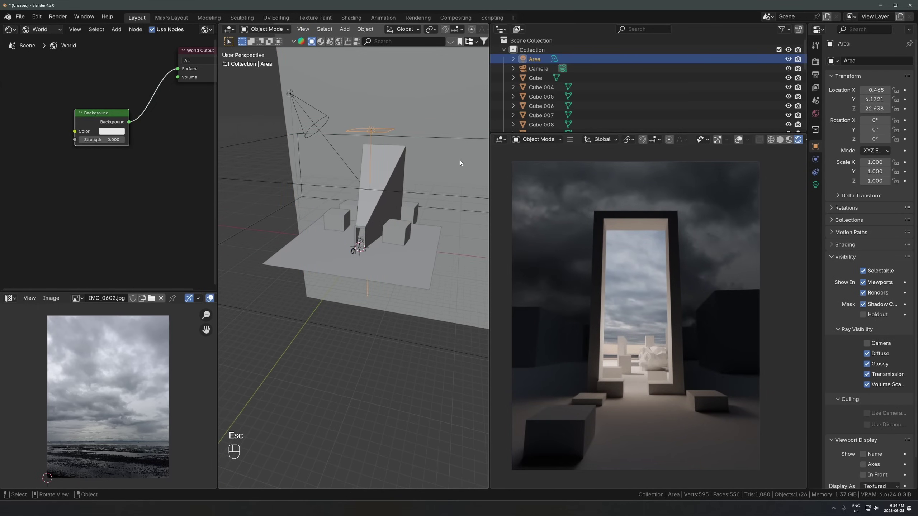
pyautogui.click(303, 99)
pyautogui.press('g')
pyautogui.press('Escape')
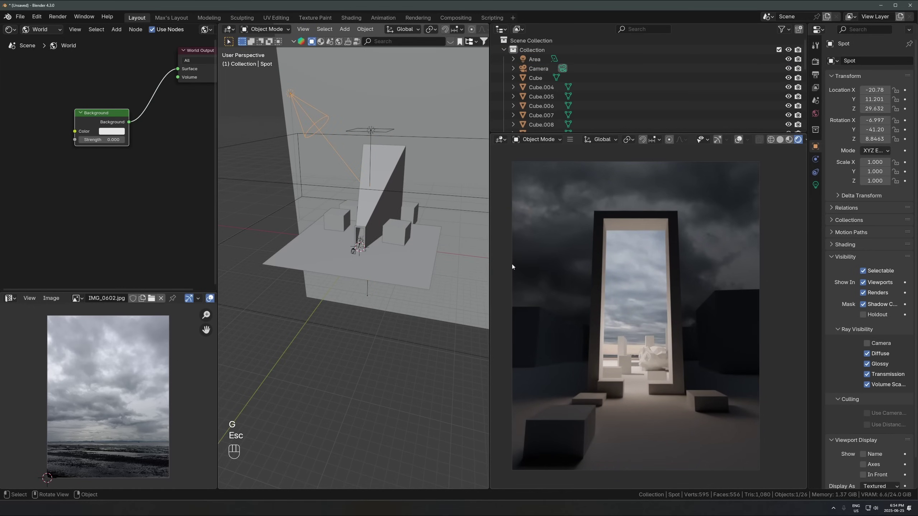
pyautogui.click(359, 230)
pyautogui.press('g')
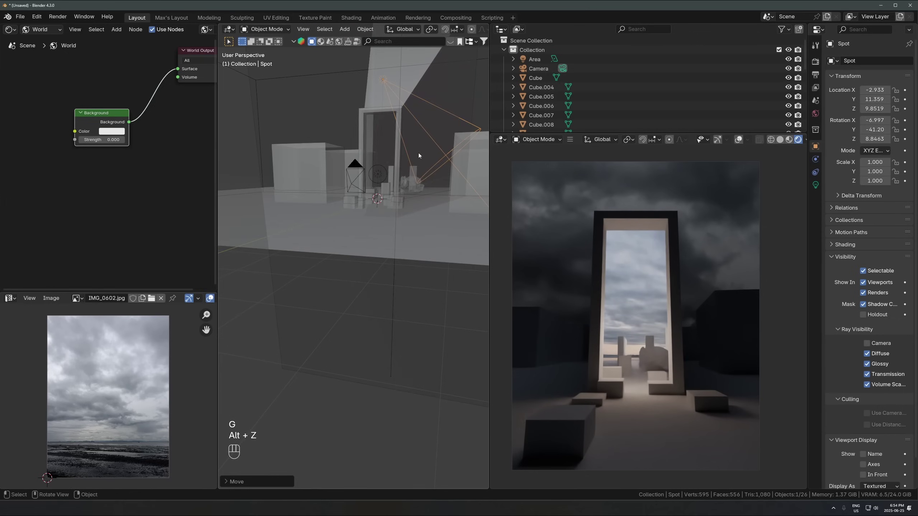
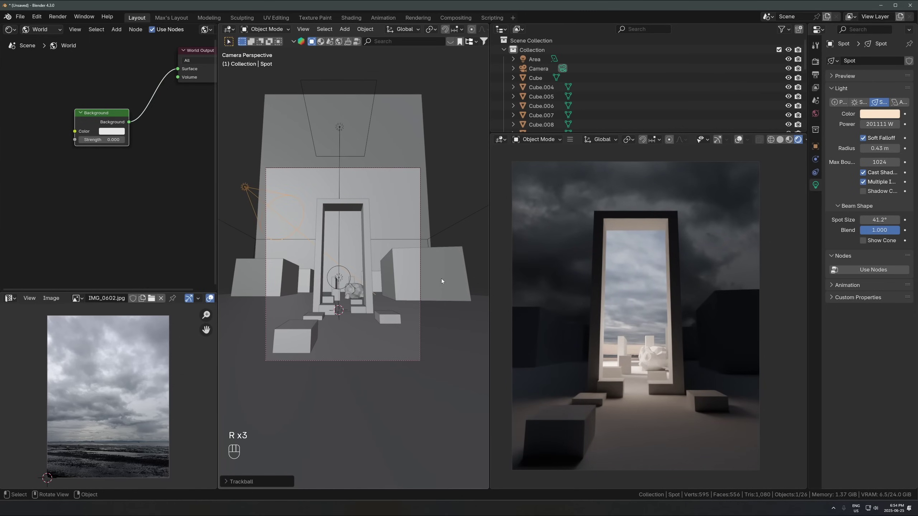
# Step: Slide the spot light along its own axis to a new height above the portal
pyautogui.moveTo(321, 282); pyautogui.dragTo(446, 267)
pyautogui.press('g')
pyautogui.press('z')
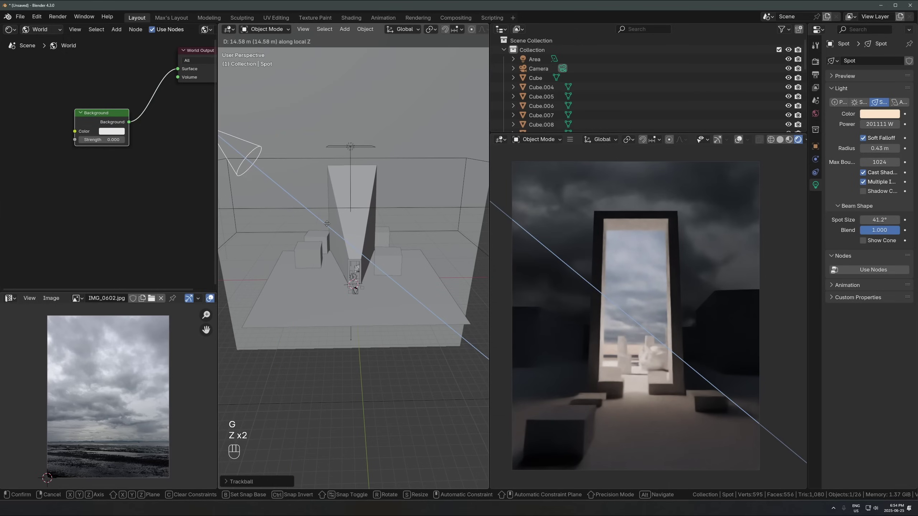
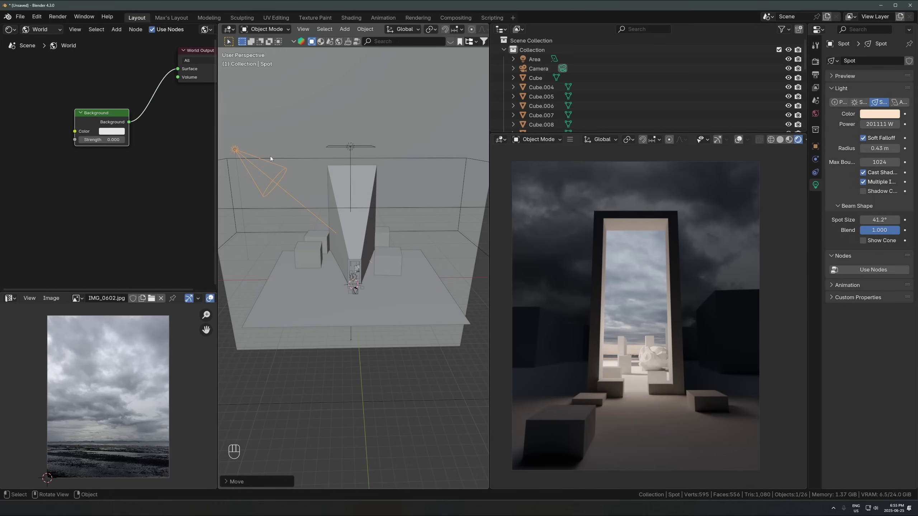
pyautogui.click(369, 211)
# Step: In the finished forest-ruins file, focus on the background arches and orbit above them
pyautogui.press('r')
pyautogui.press('z')
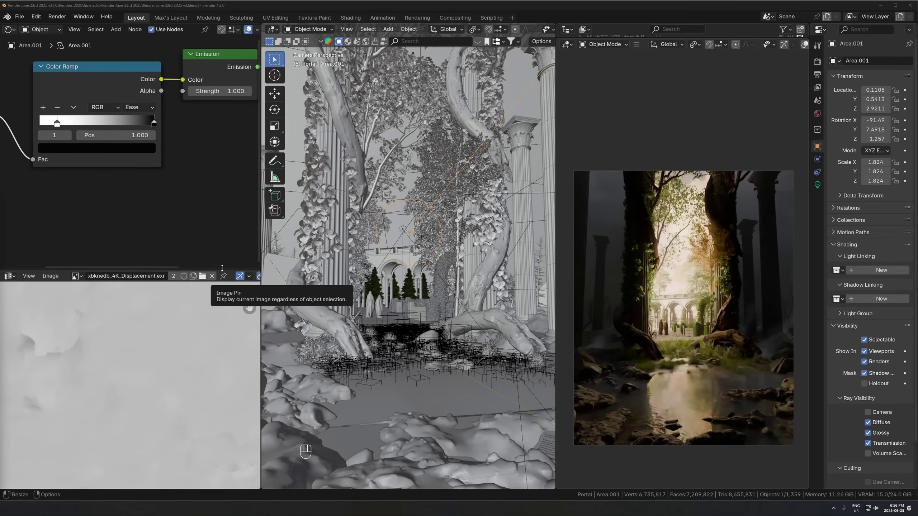
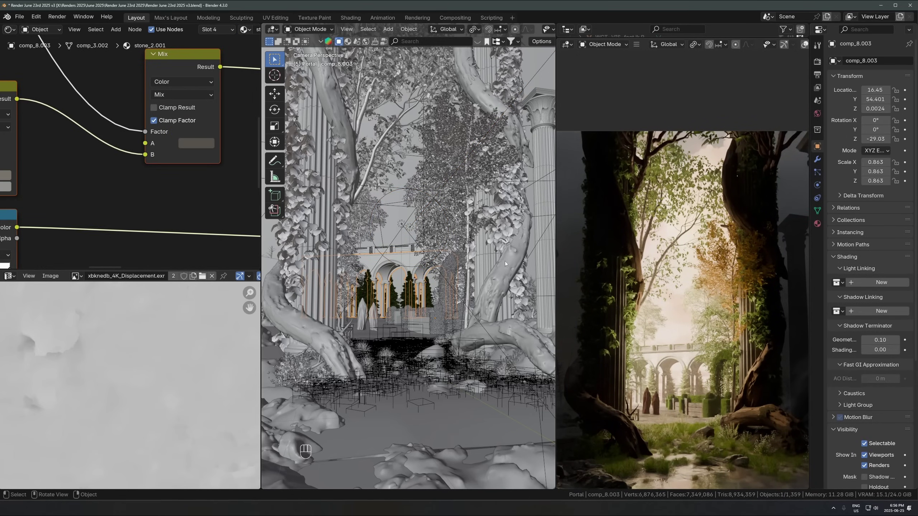
pyautogui.click(399, 276)
pyautogui.press('KP_Decimal')
pyautogui.moveTo(371, 264); pyautogui.dragTo(340, 287)
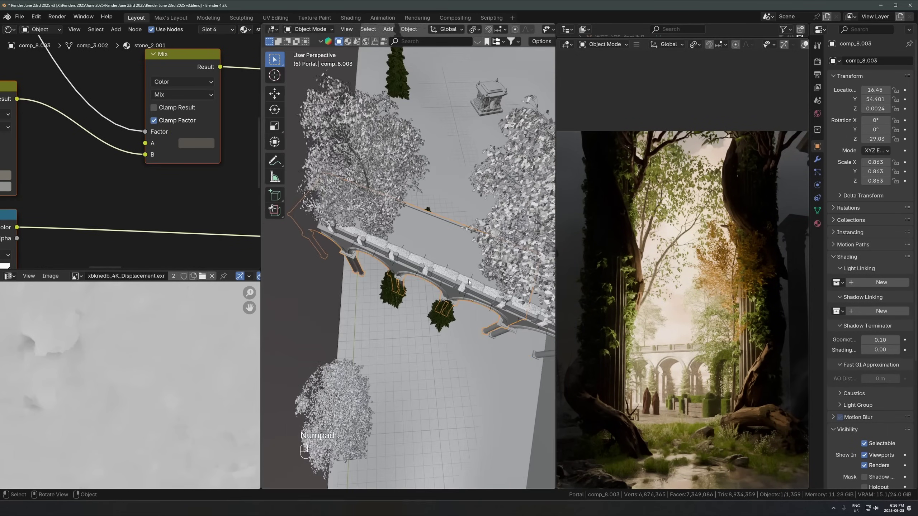
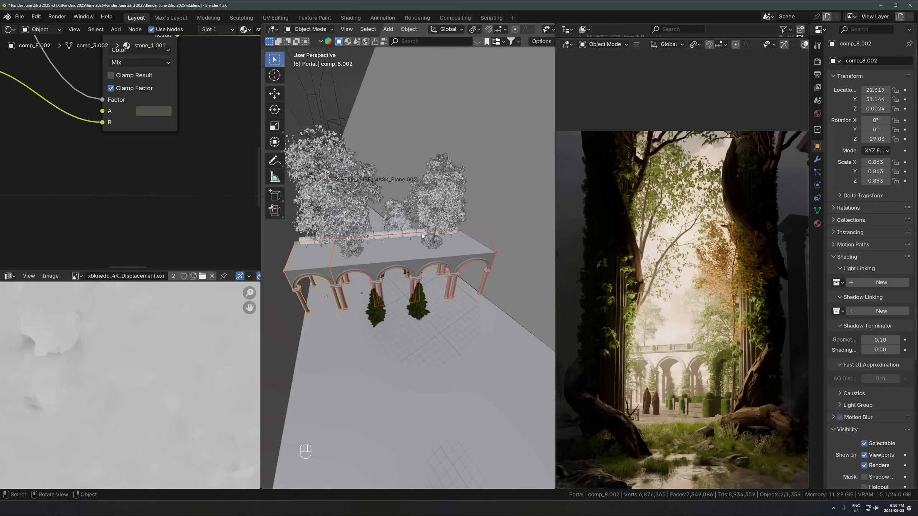
# Step: Select the large Nettle tree behind the arches and return to the camera's framed view
pyautogui.click(311, 203)
pyautogui.click(360, 227)
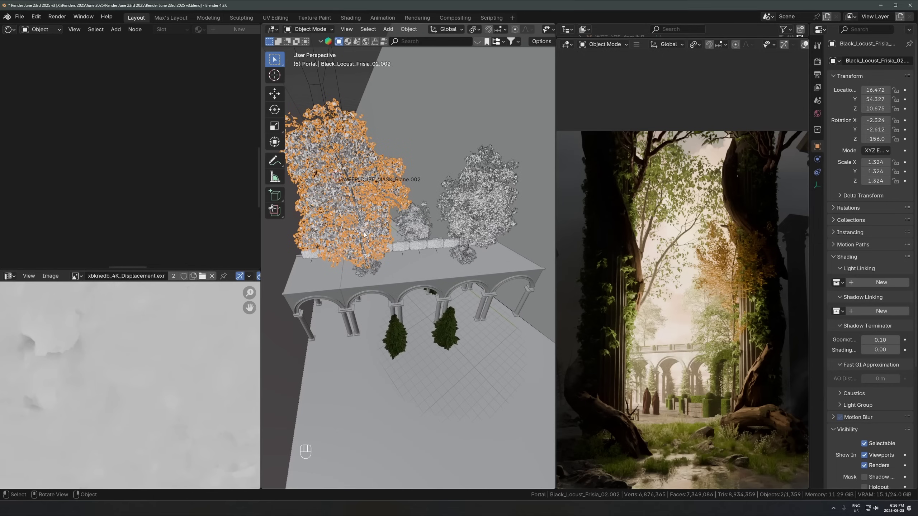
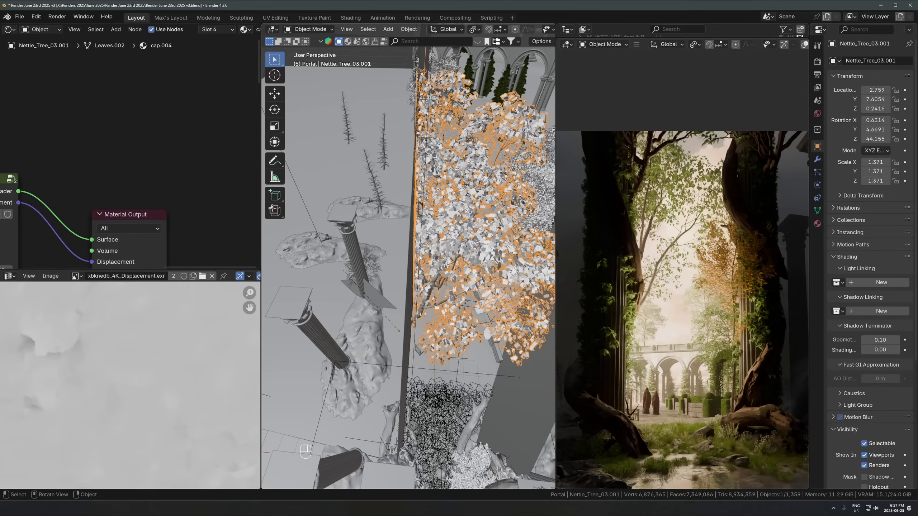
pyautogui.press('KP_0')
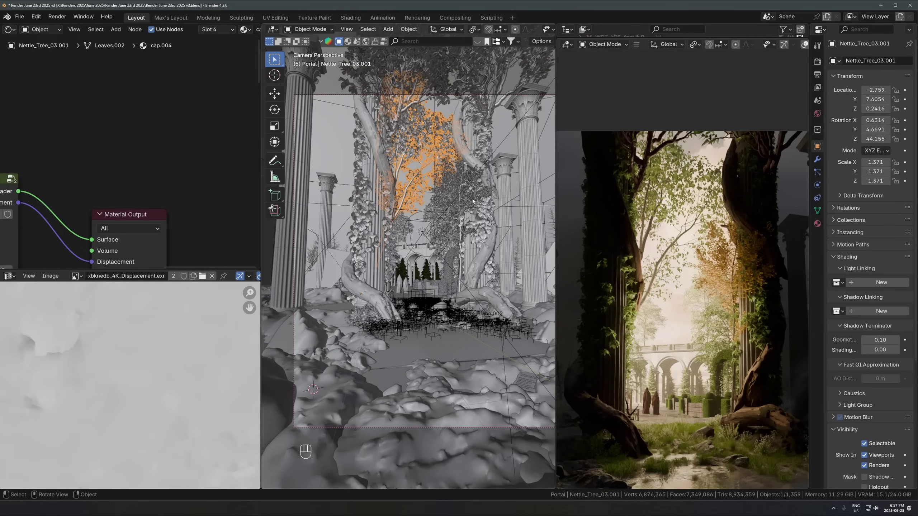
pyautogui.click(448, 249)
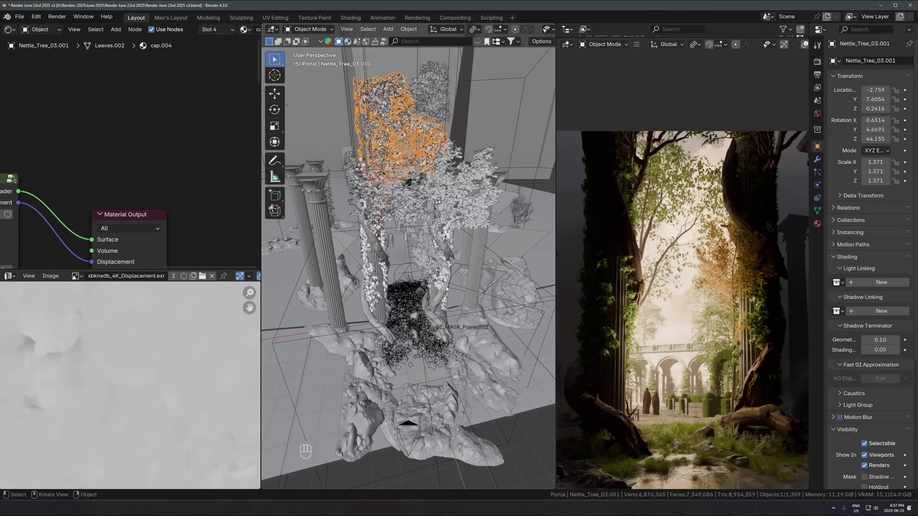